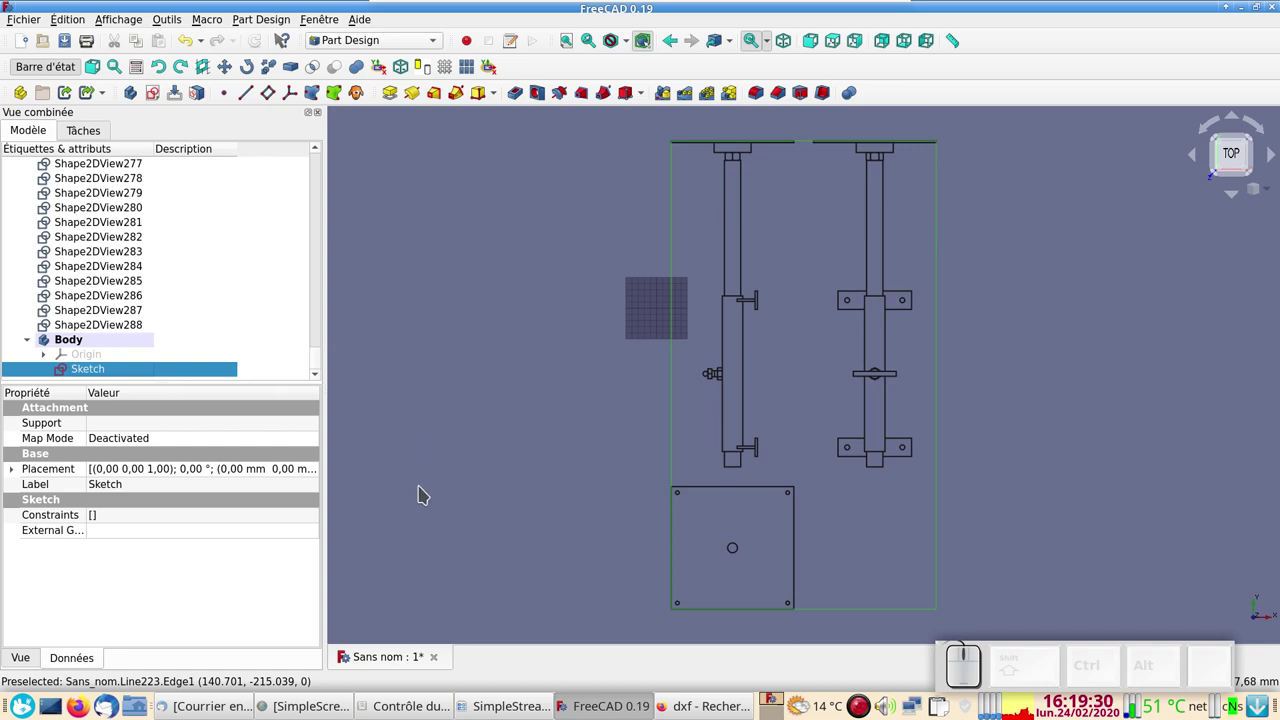
# Browse the Macros list from the Macro menu and close it again.
pyautogui.click(955, 652)
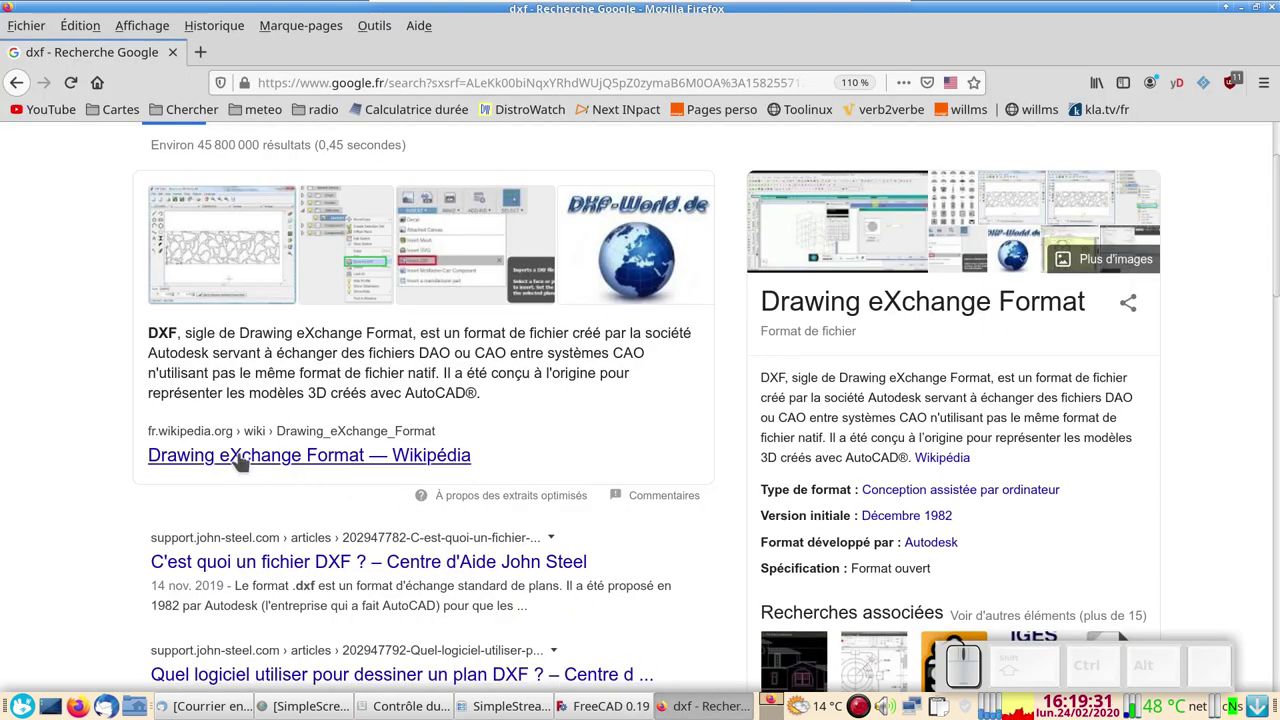
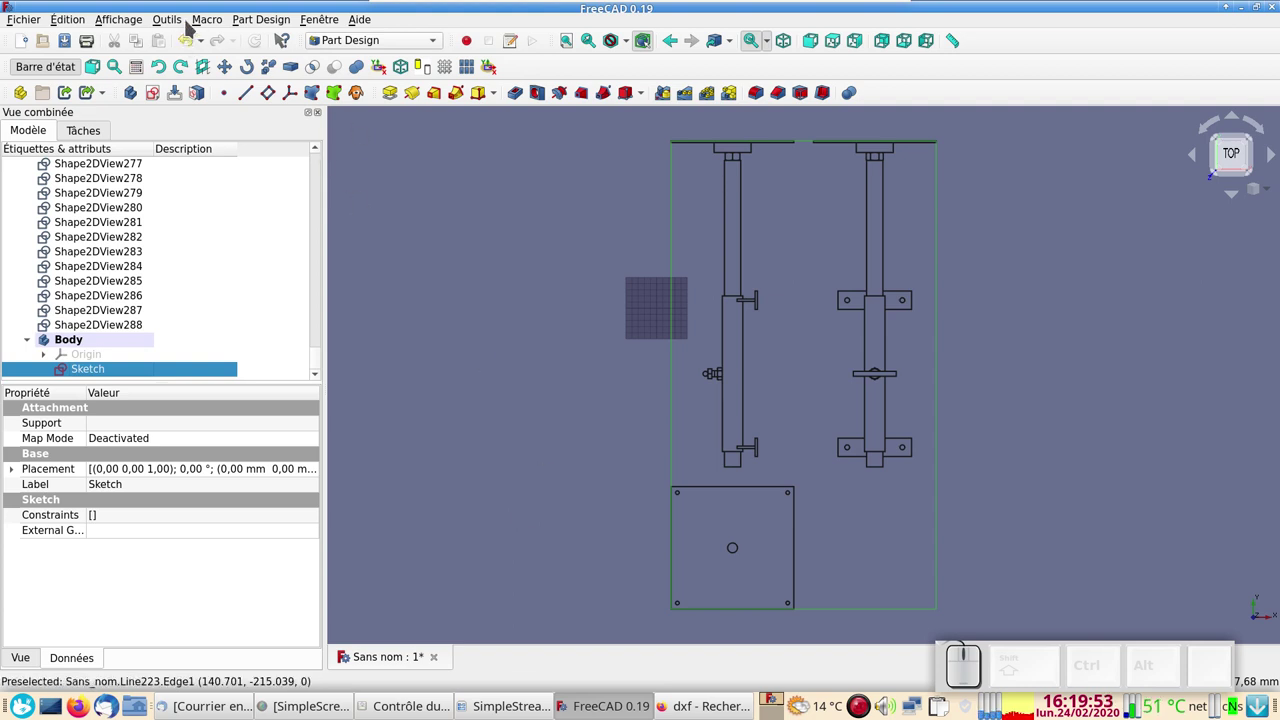
pyautogui.click(214, 20)
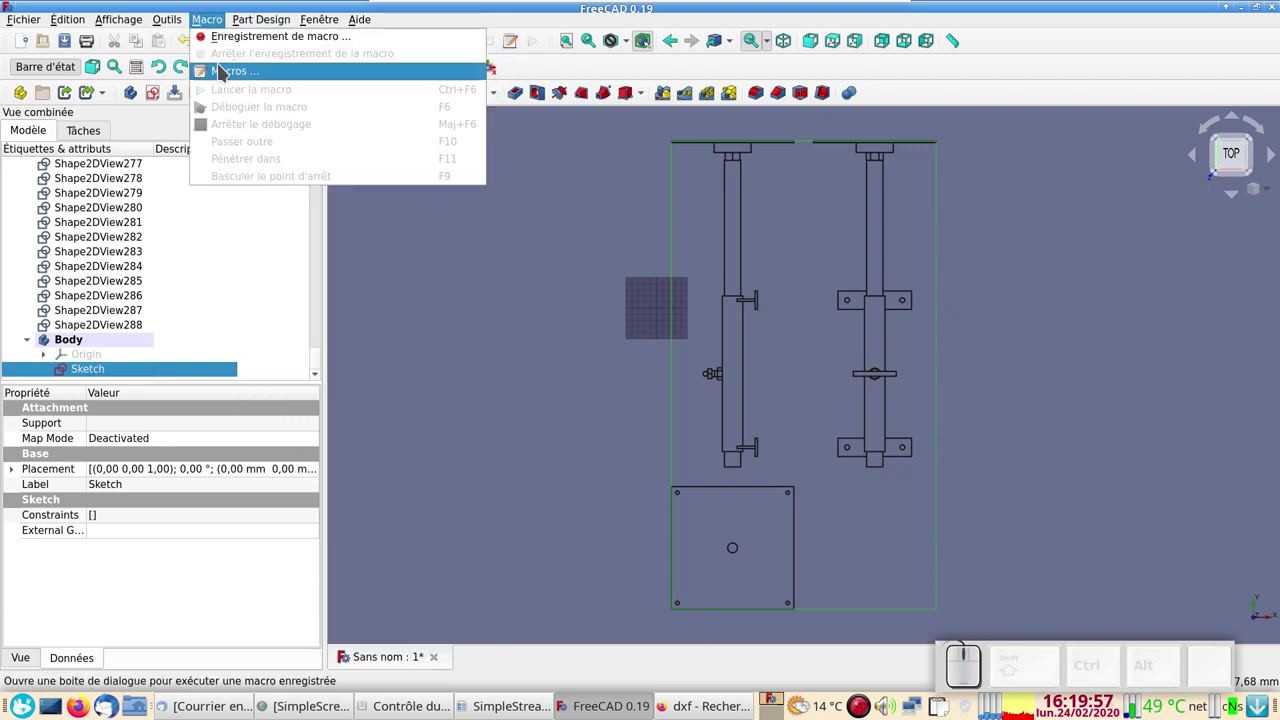
pyautogui.click(228, 68)
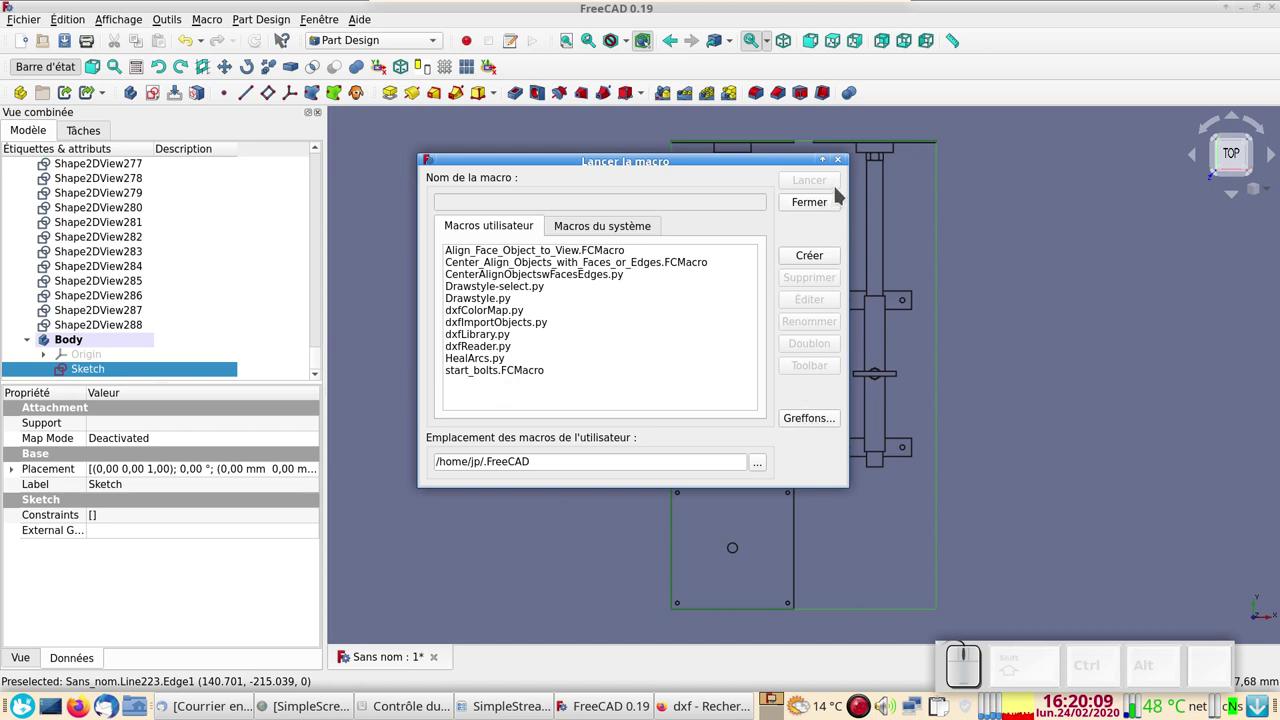
pyautogui.click(845, 166)
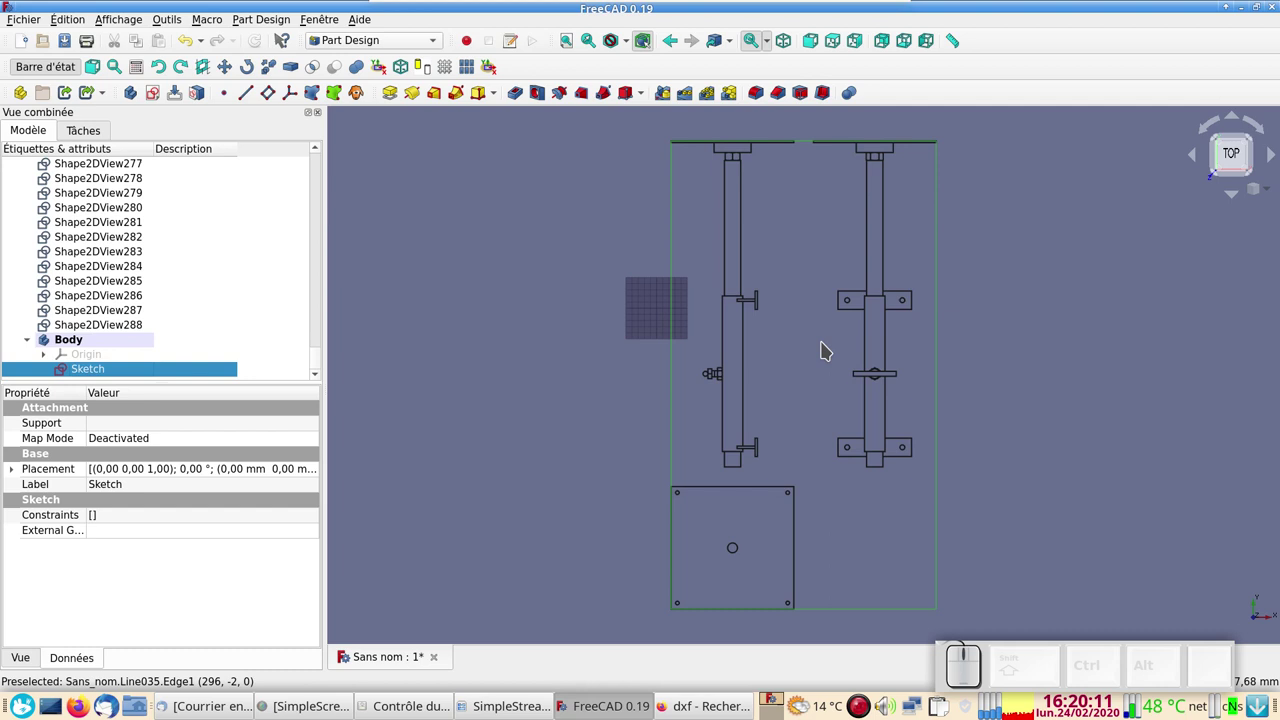
# Discard the current drawing without saving, start a new document, then close all documents.
pyautogui.click(438, 669)
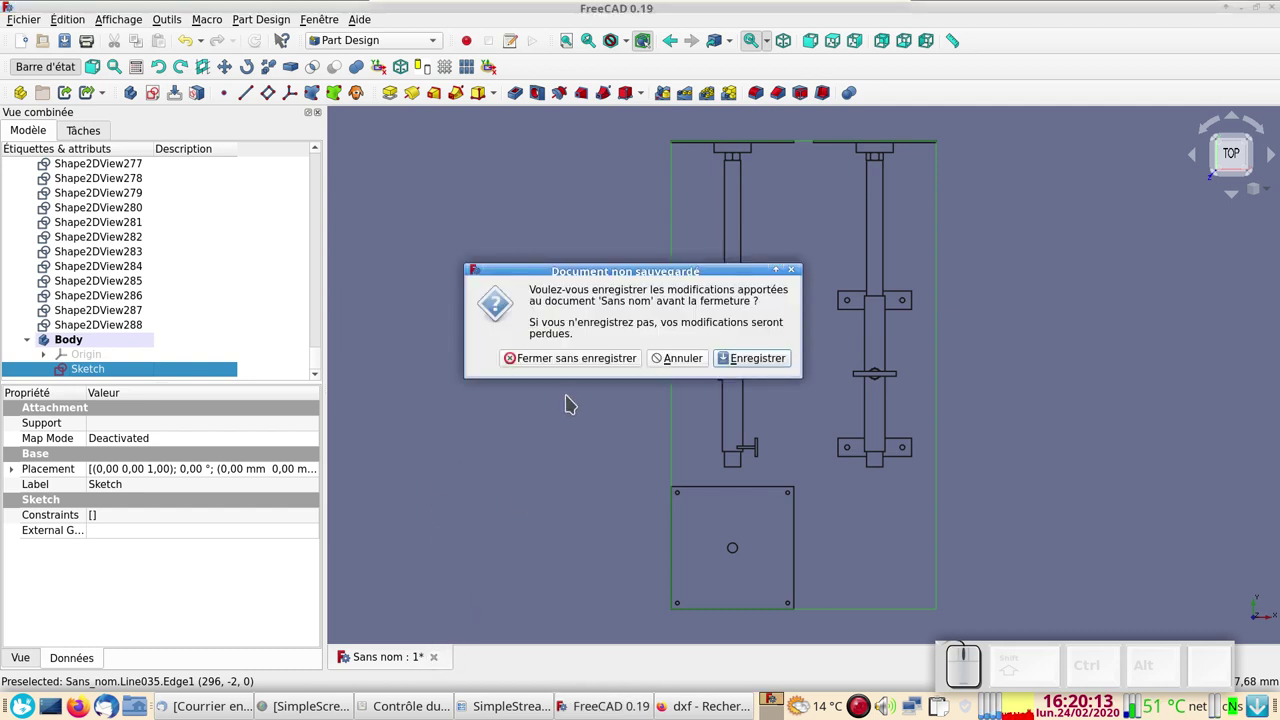
pyautogui.click(590, 367)
pyautogui.click(27, 42)
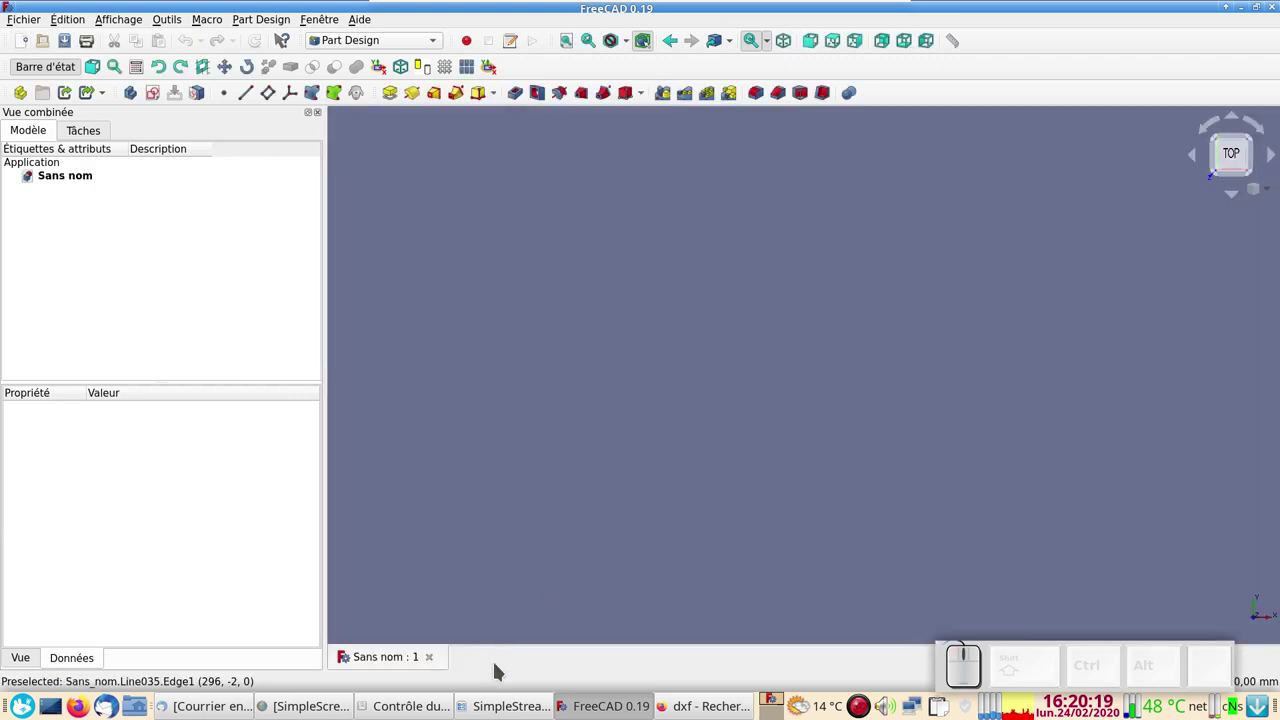
pyautogui.click(18, 20)
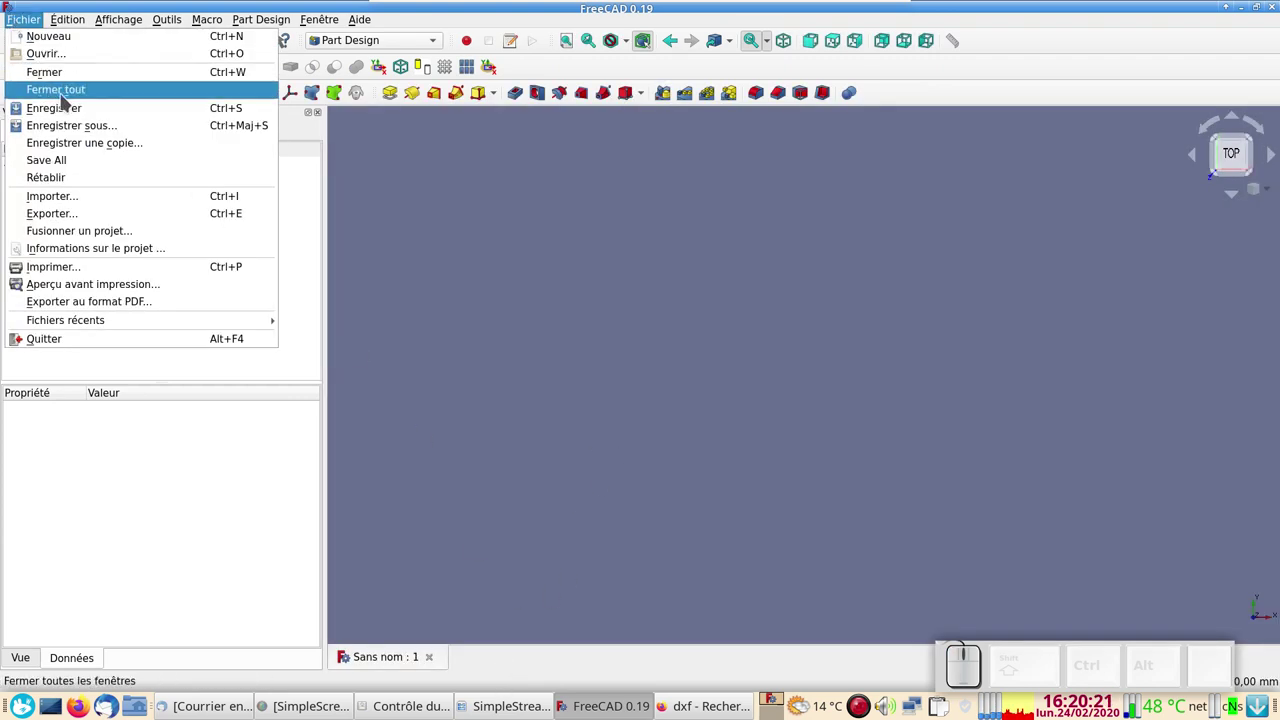
pyautogui.click(634, 340)
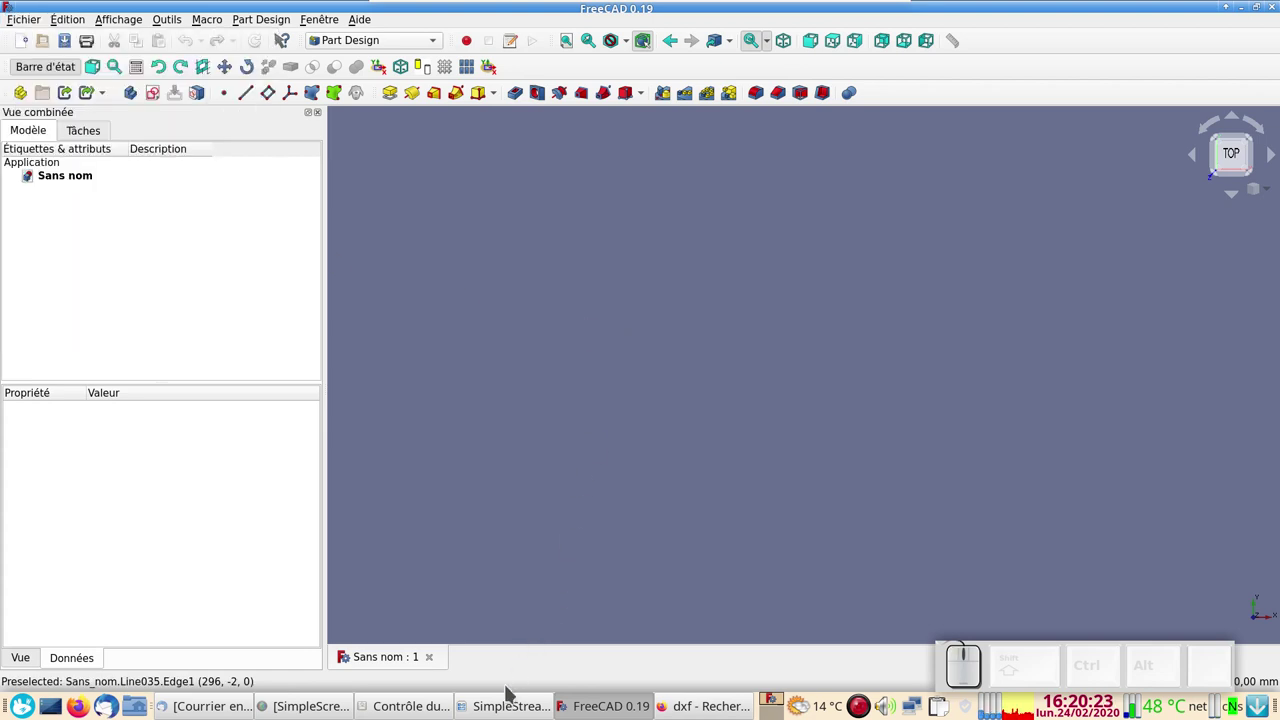
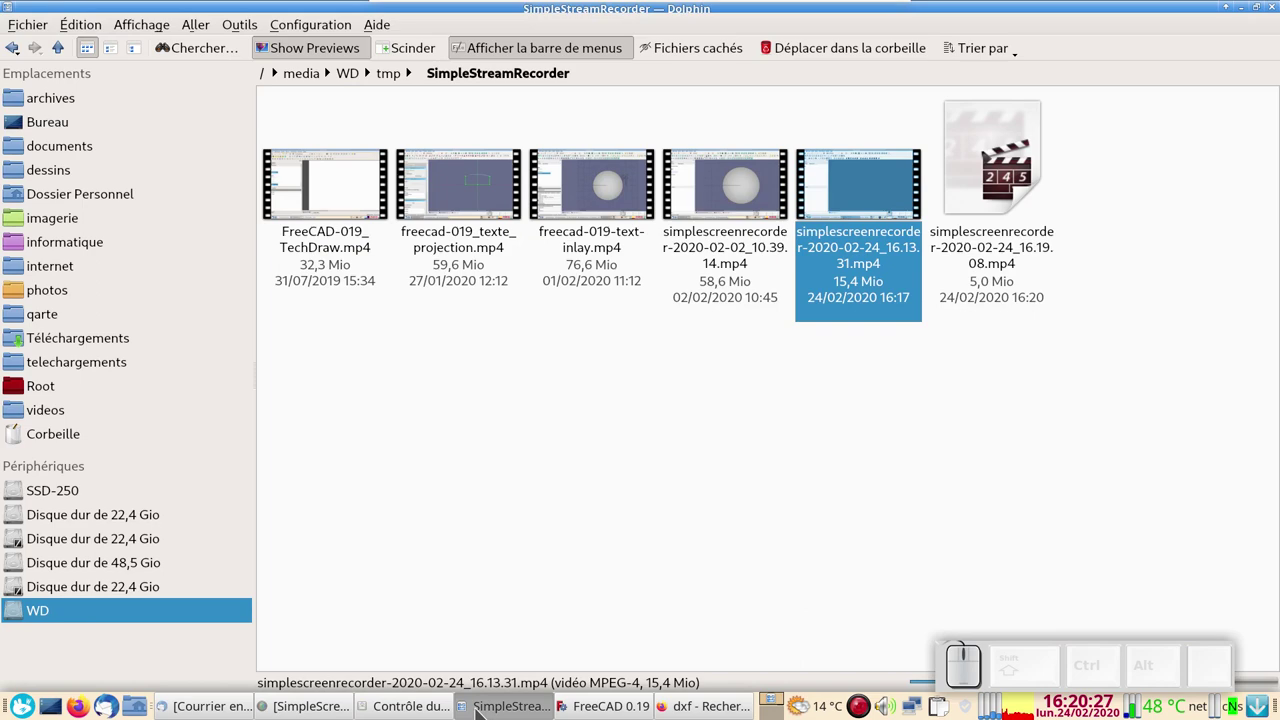
# Select mangeoire_support.dxf in the dessins folder to open it in FreeCAD.
pyautogui.click(17, 54)
pyautogui.click(17, 53)
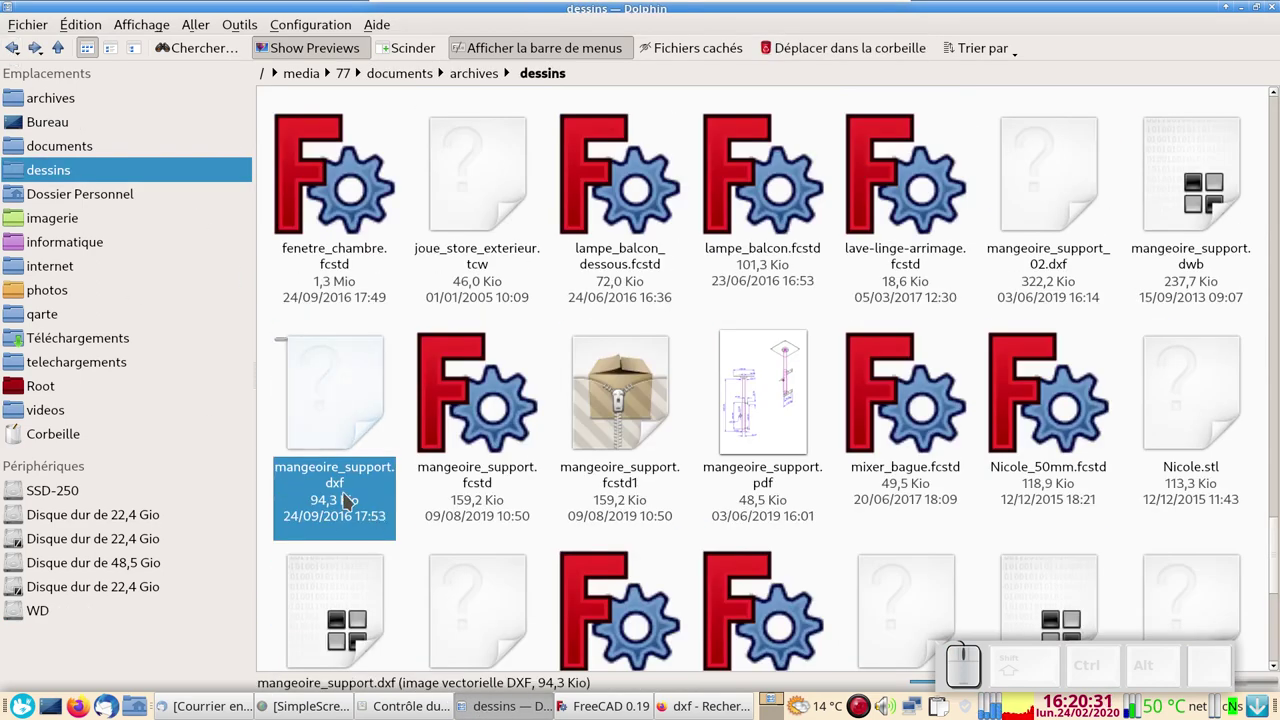
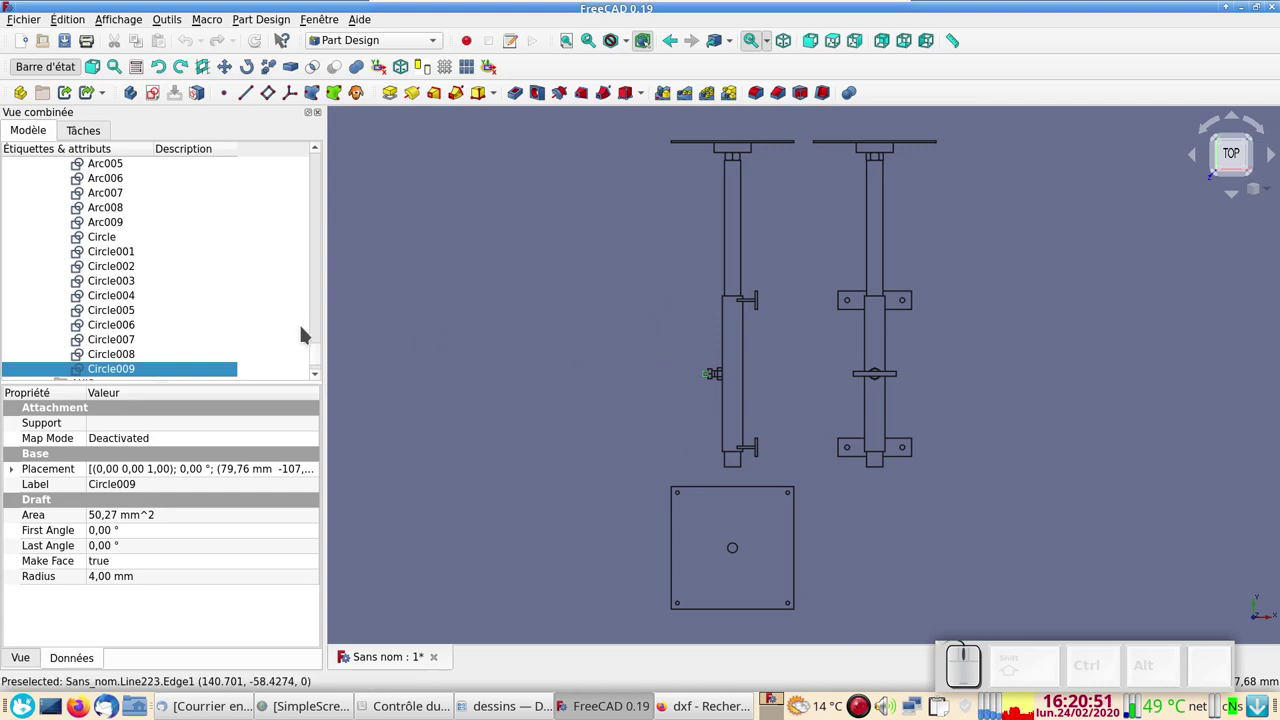
pyautogui.scroll(3)
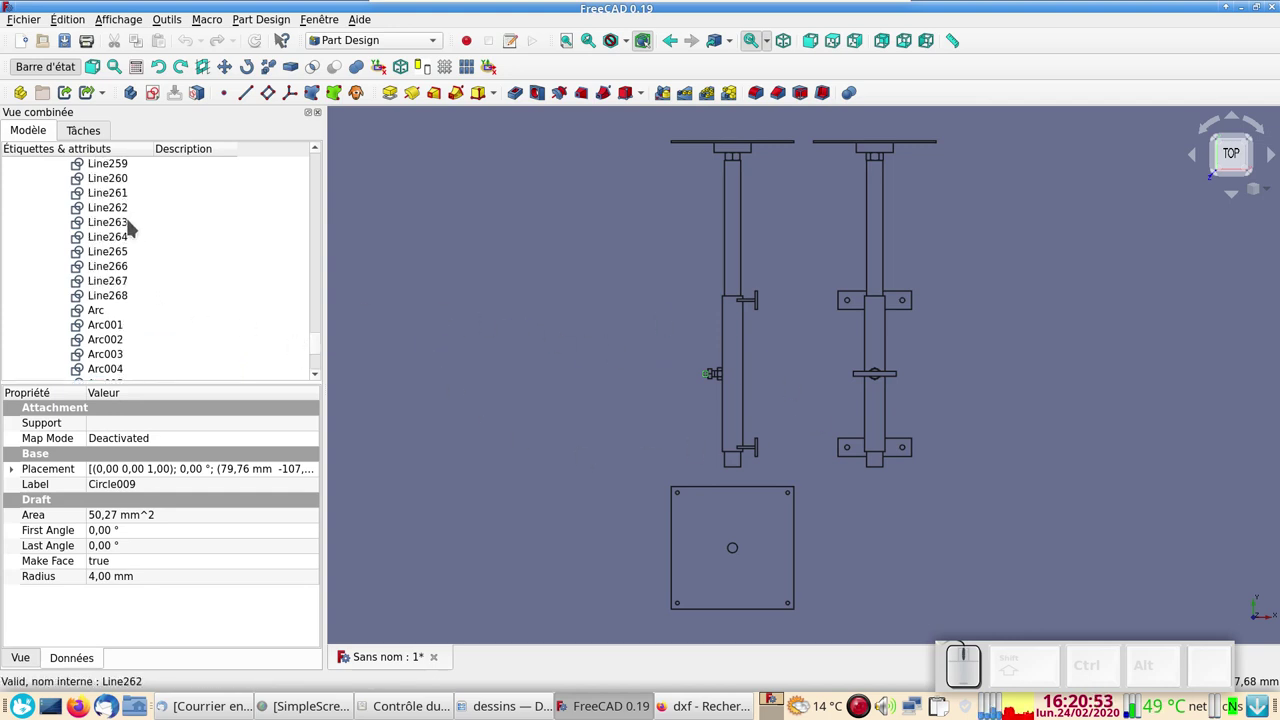
pyautogui.scroll(-3)
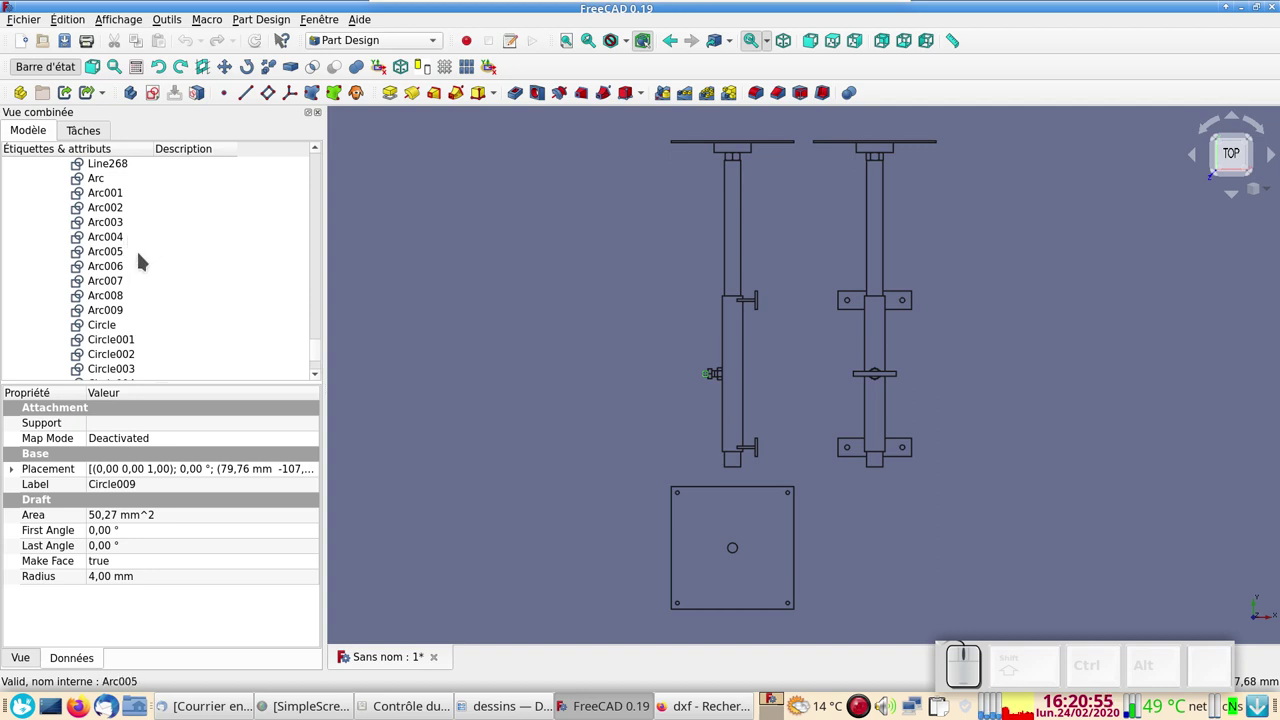
pyautogui.scroll(-3)
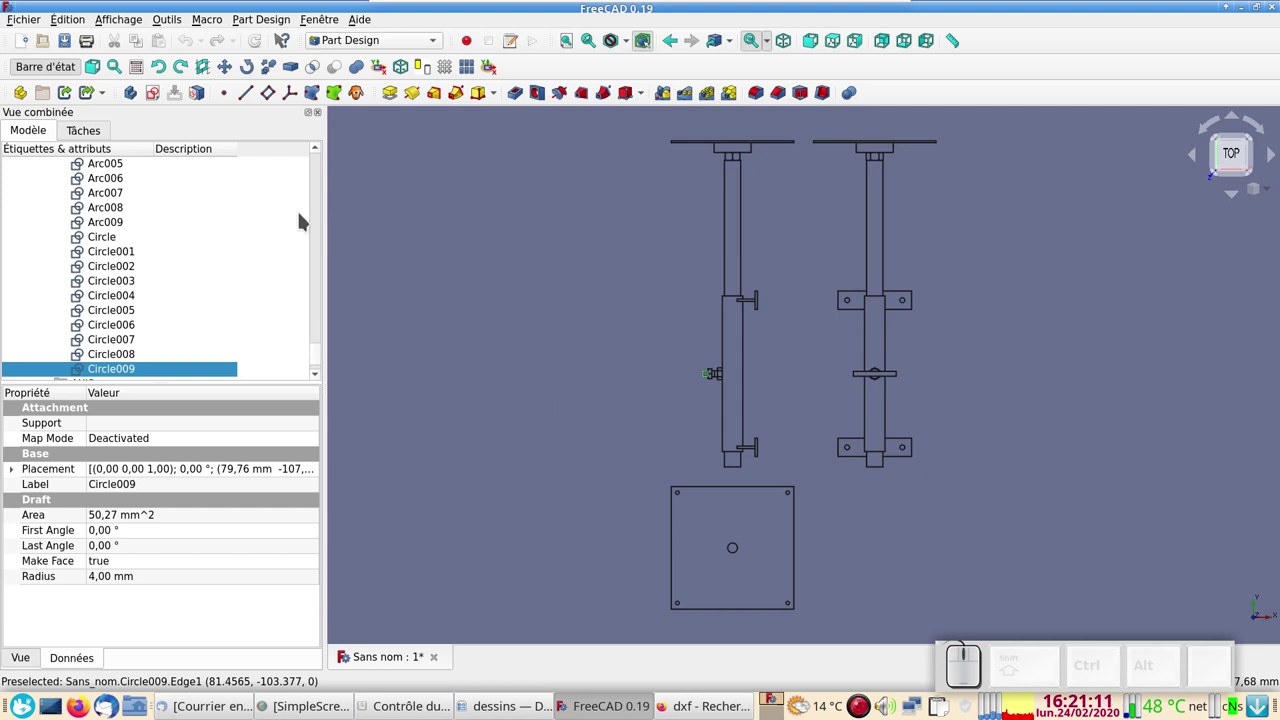
# Box-select the whole imported drawing and switch to the Draft workbench.
pyautogui.click(70, 24)
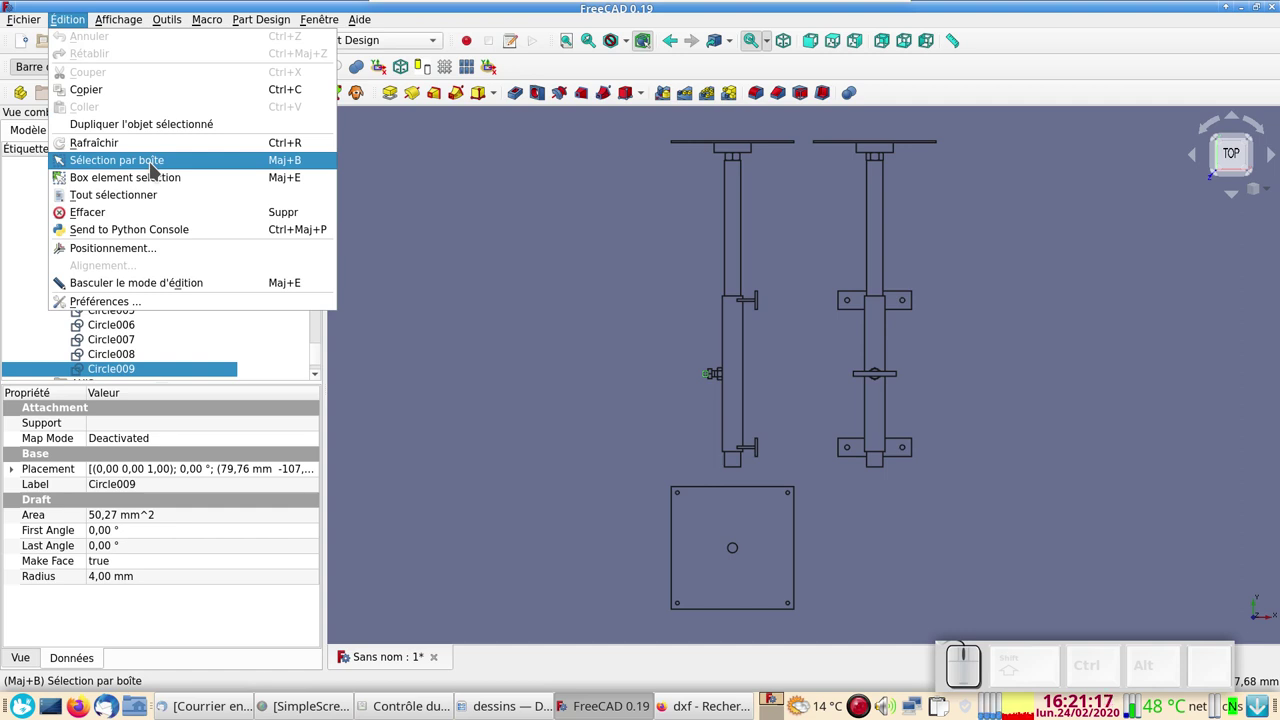
pyautogui.click(156, 168)
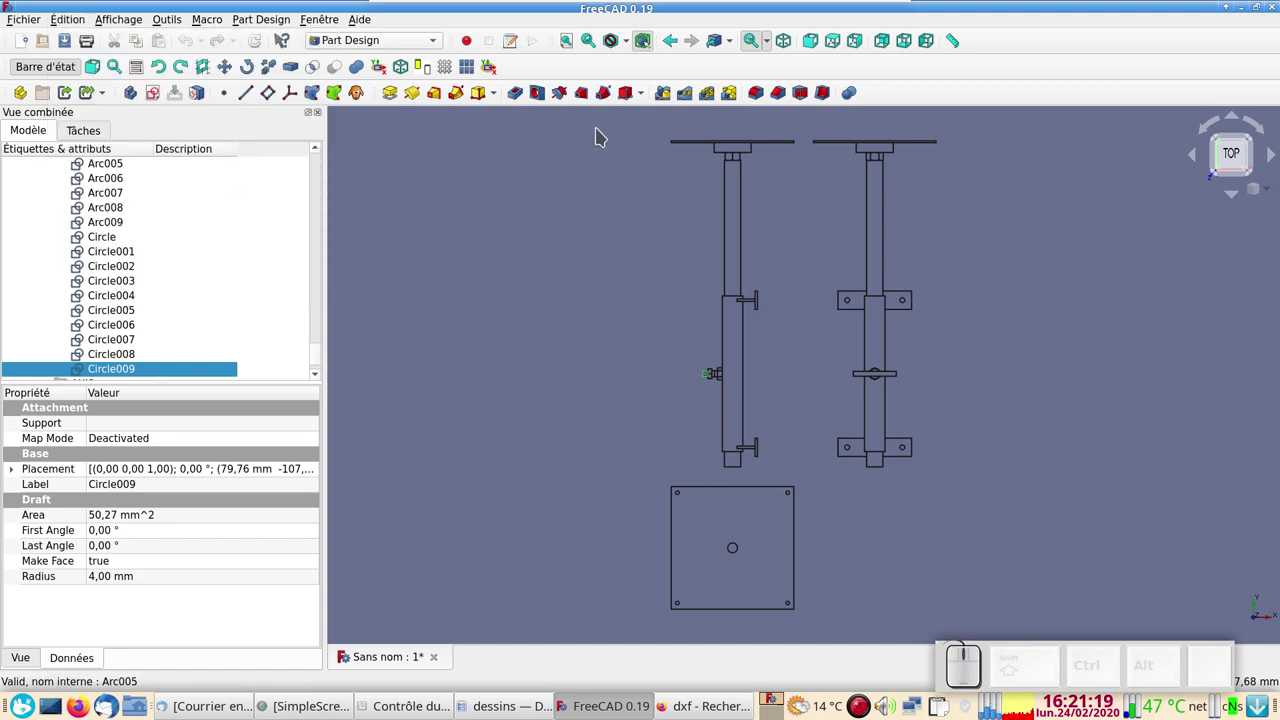
pyautogui.moveTo(600, 127); pyautogui.dragTo(961, 633)
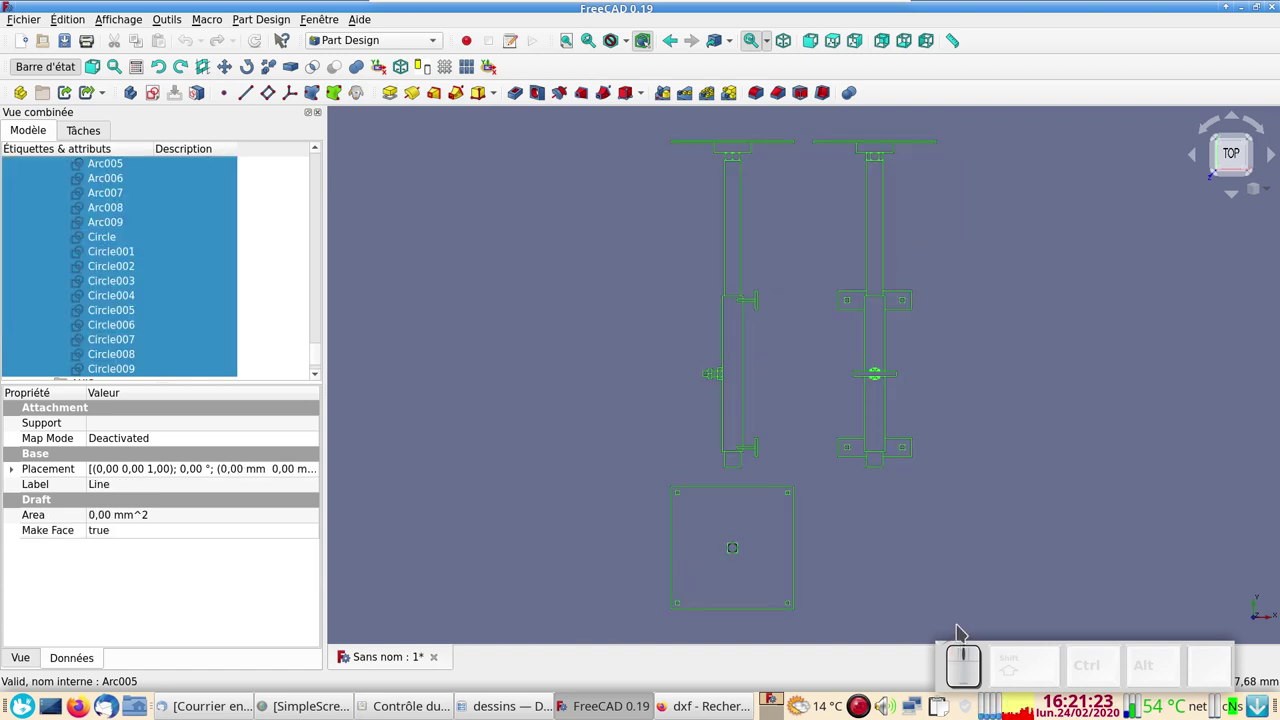
pyautogui.click(374, 42)
pyautogui.click(372, 12)
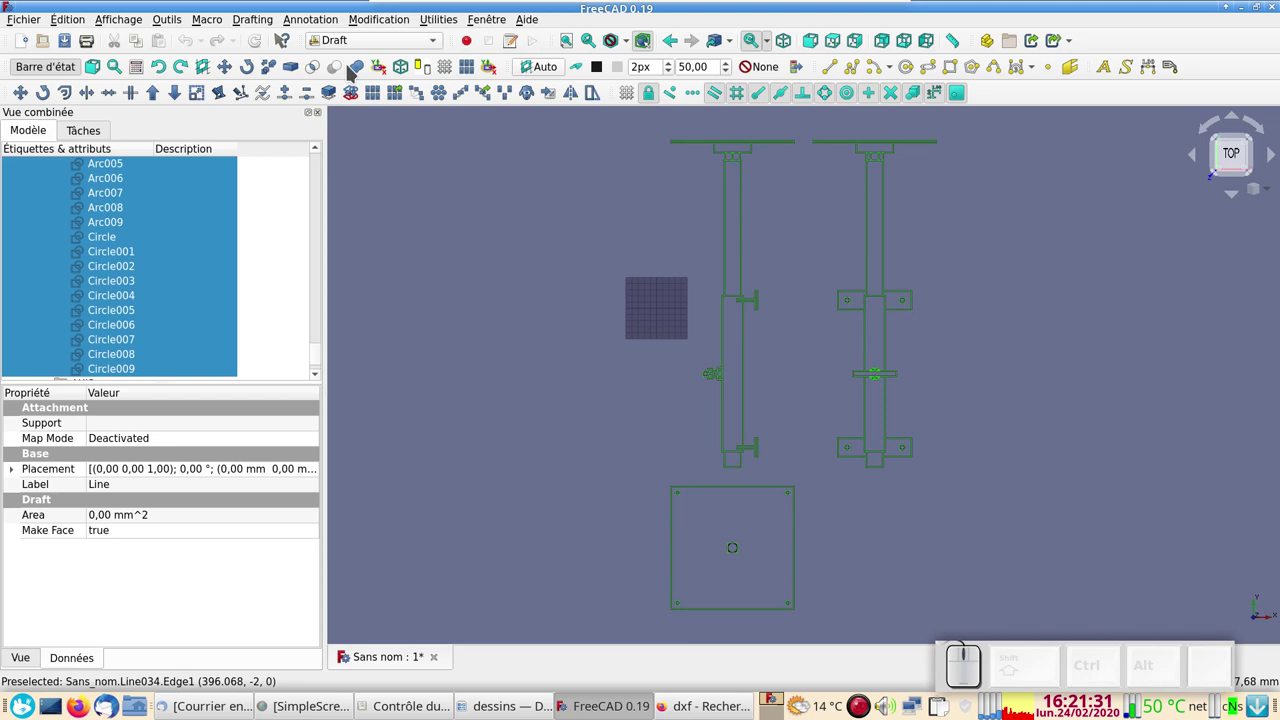
# Create Shape2DView projections of all selected shapes via Modification > Shape 2D view.
pyautogui.click(381, 22)
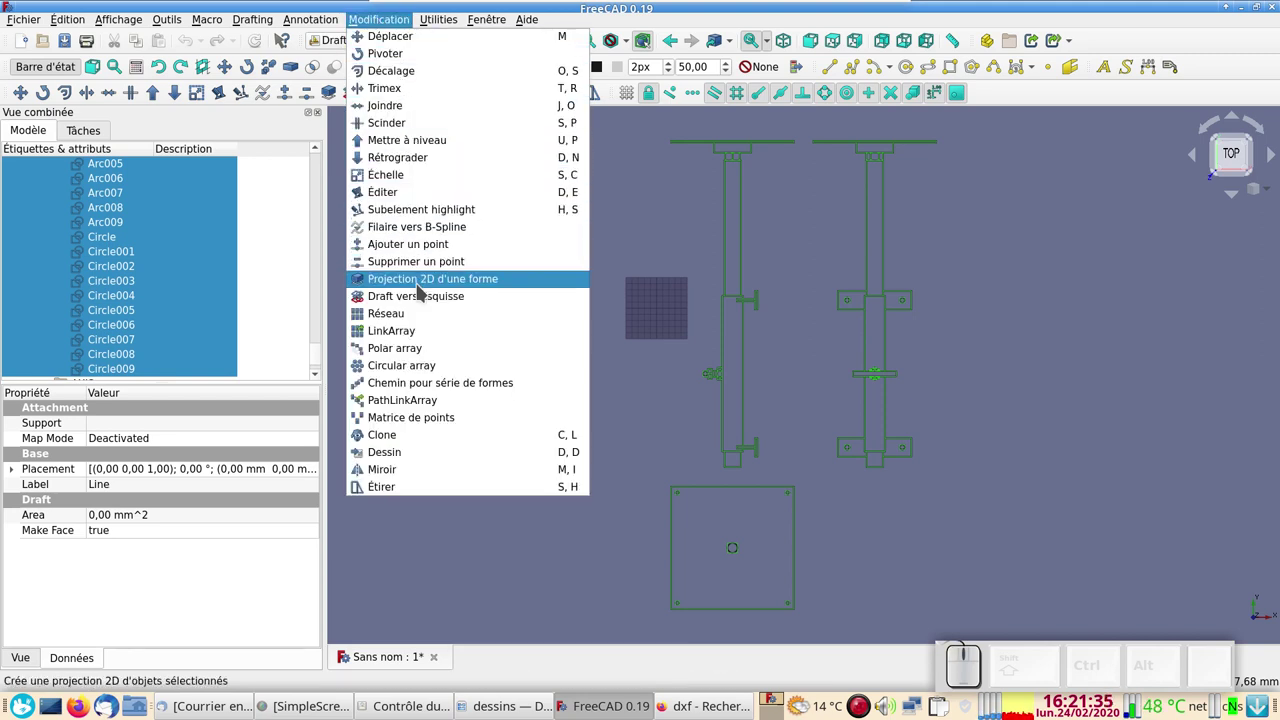
pyautogui.click(423, 290)
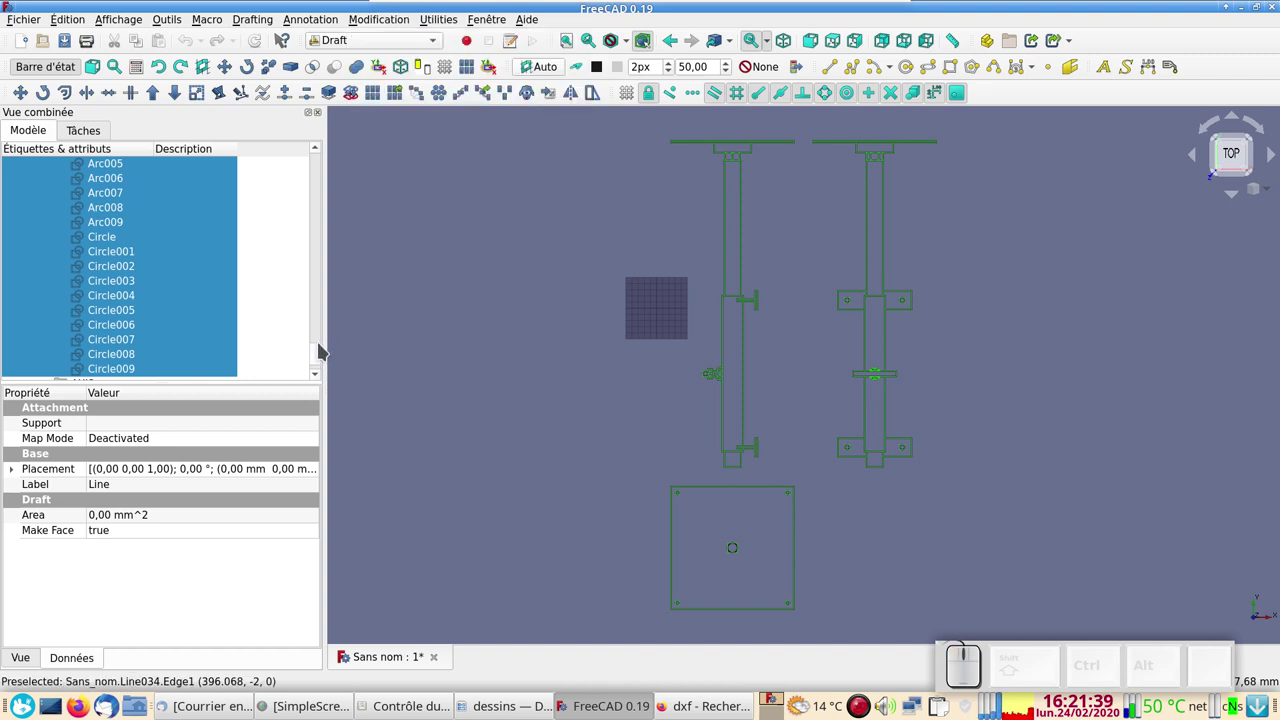
pyautogui.moveTo(321, 352); pyautogui.dragTo(325, 367)
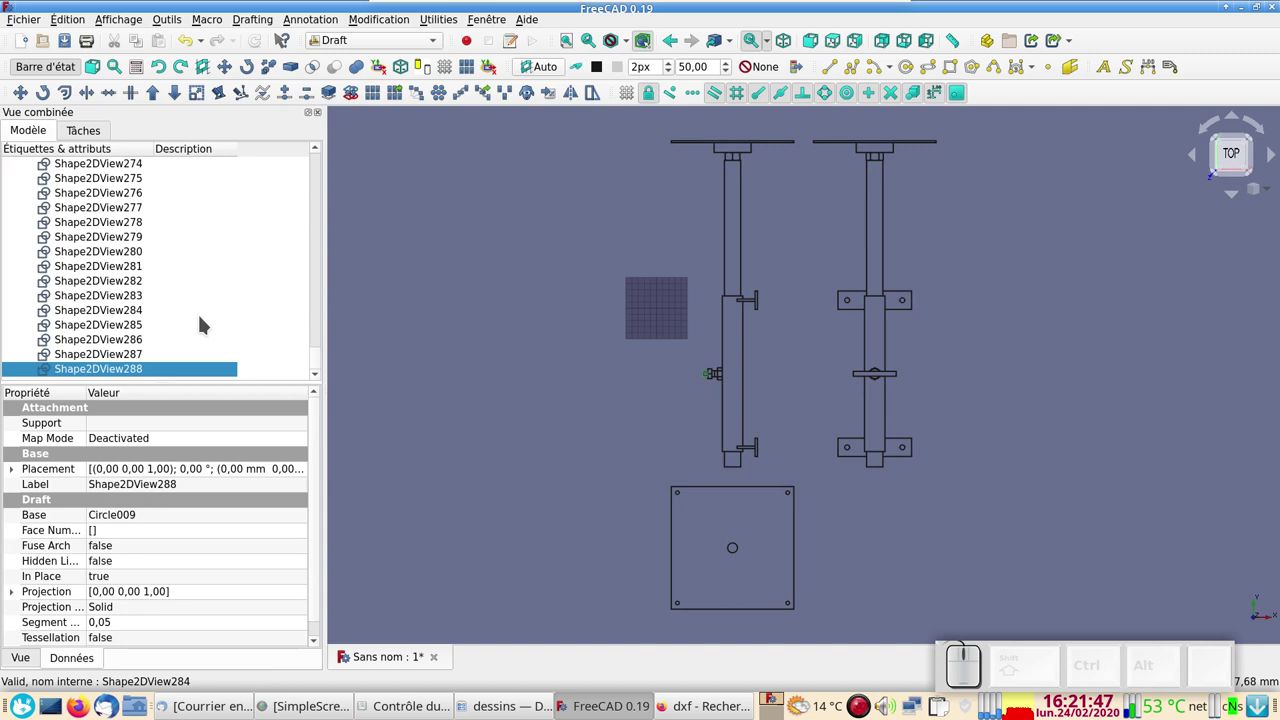
pyautogui.scroll(-3)
pyautogui.scroll(3)
# Select the first Shape2DView in the tree and scroll down toward Shape2DView288.
pyautogui.moveTo(323, 356); pyautogui.dragTo(203, 284)
pyautogui.scroll(3)
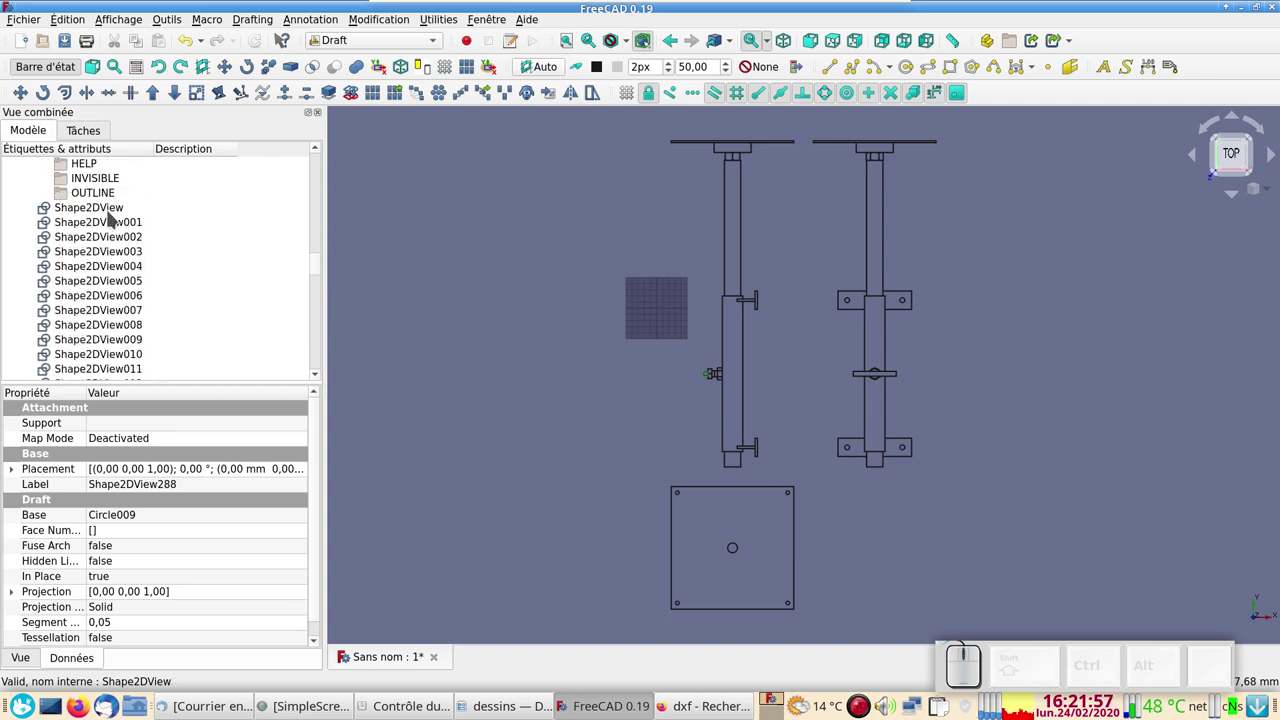
pyautogui.click(108, 210)
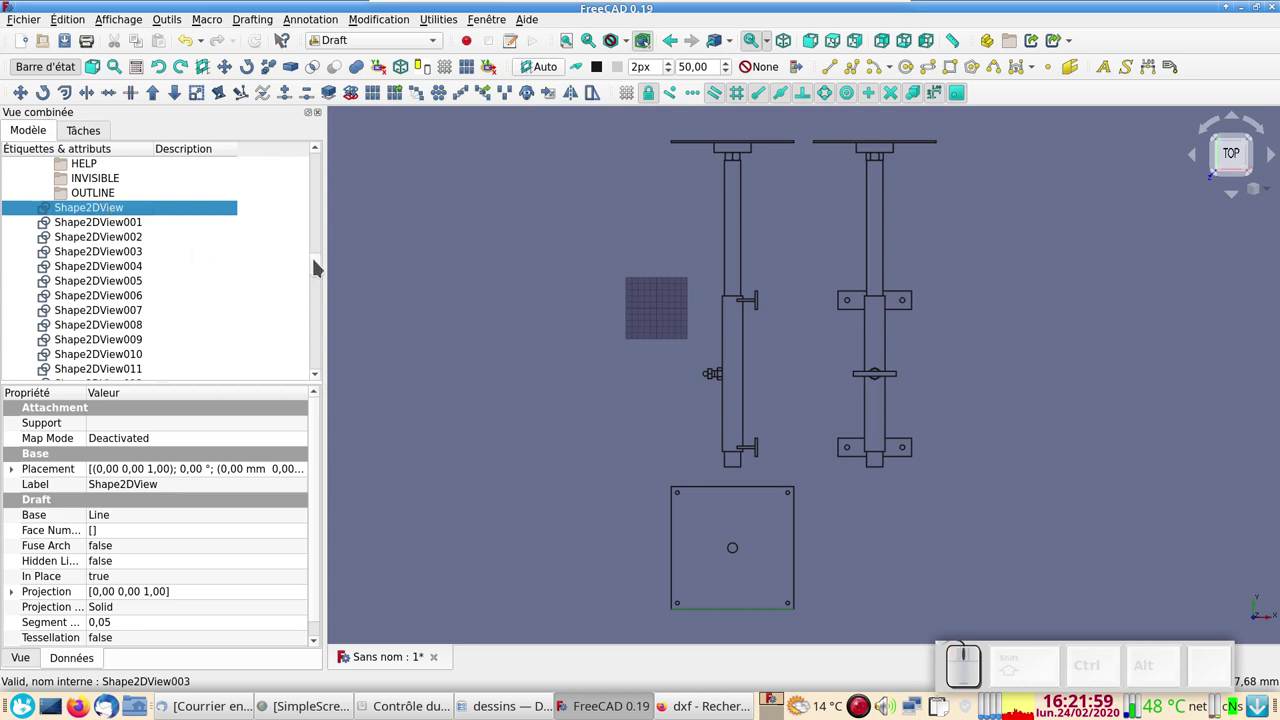
pyautogui.moveTo(318, 268); pyautogui.dragTo(292, 377)
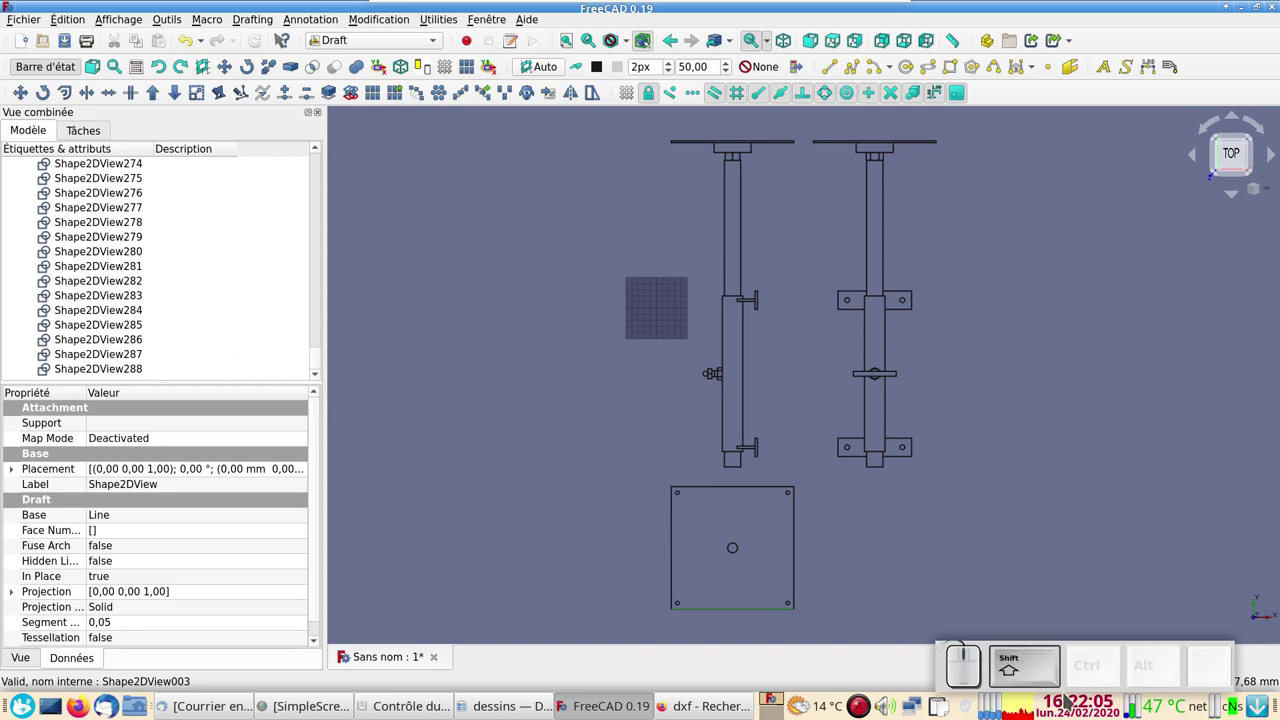
# Extend the selection to Shape2DView288, convert the projections with Draft to Sketch, and select the new Sketch.
pyautogui.click(135, 370)
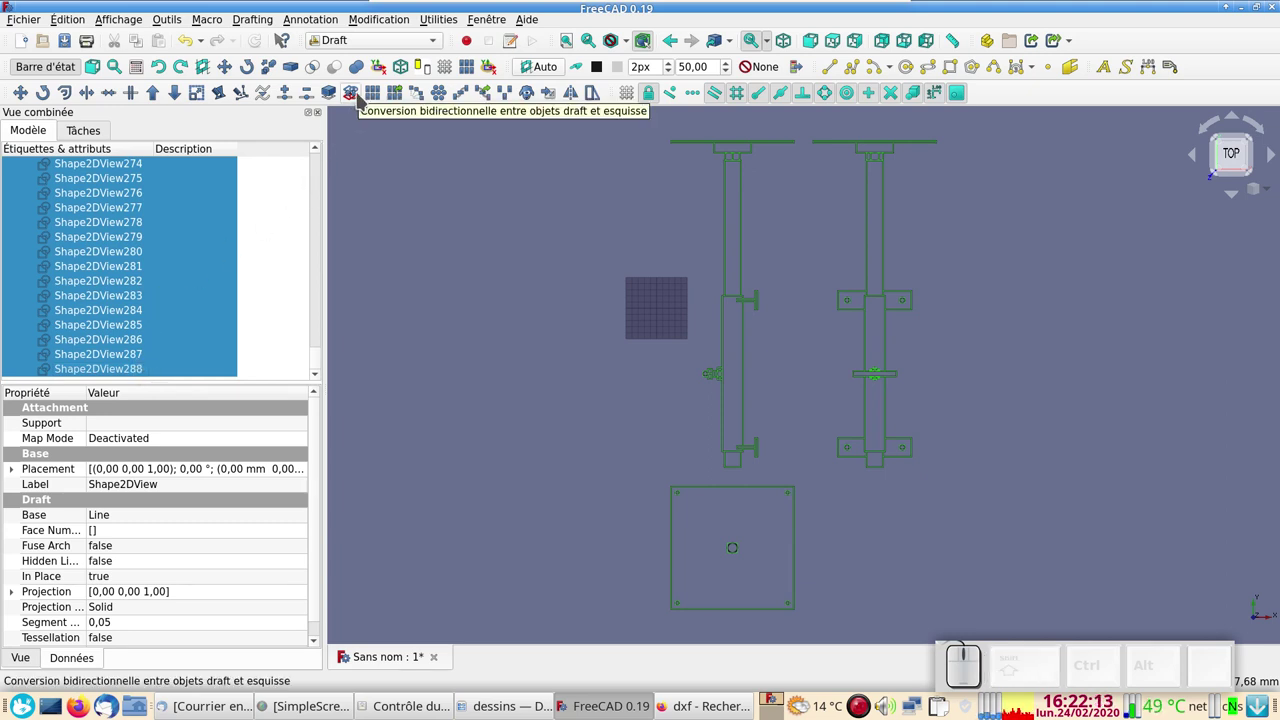
pyautogui.click(384, 21)
pyautogui.click(387, 301)
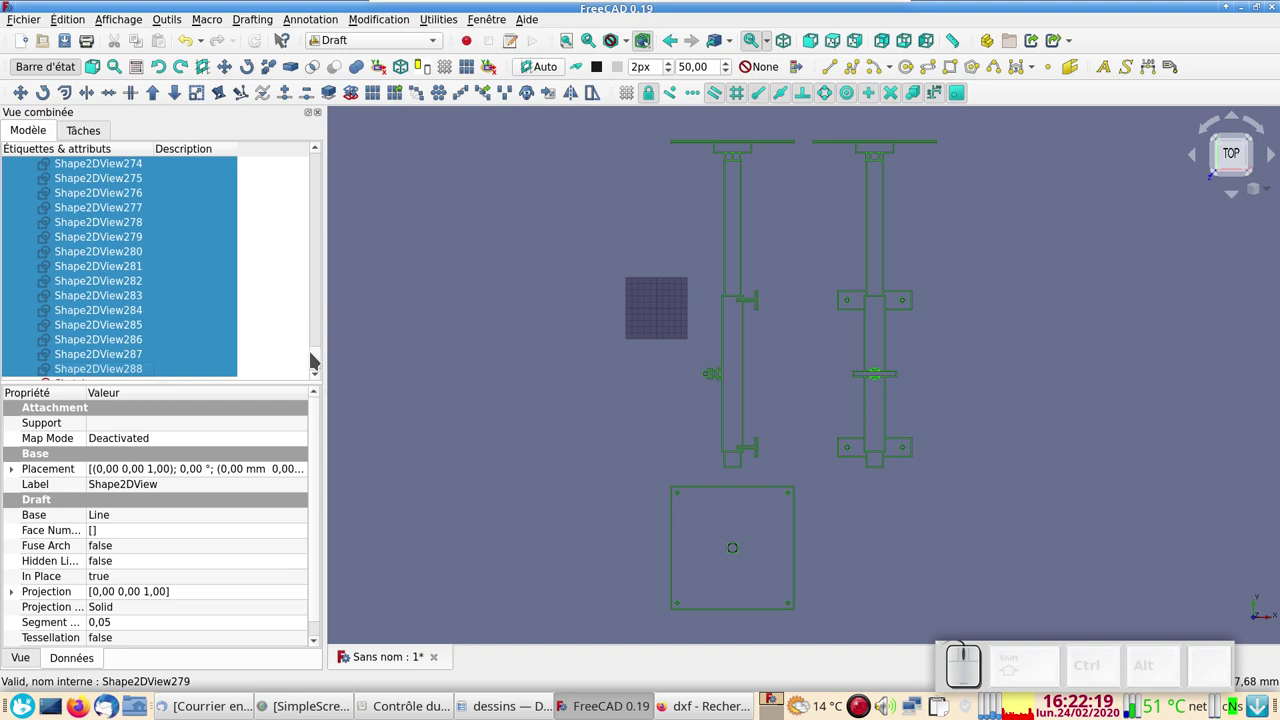
pyautogui.moveTo(317, 358); pyautogui.dragTo(203, 373)
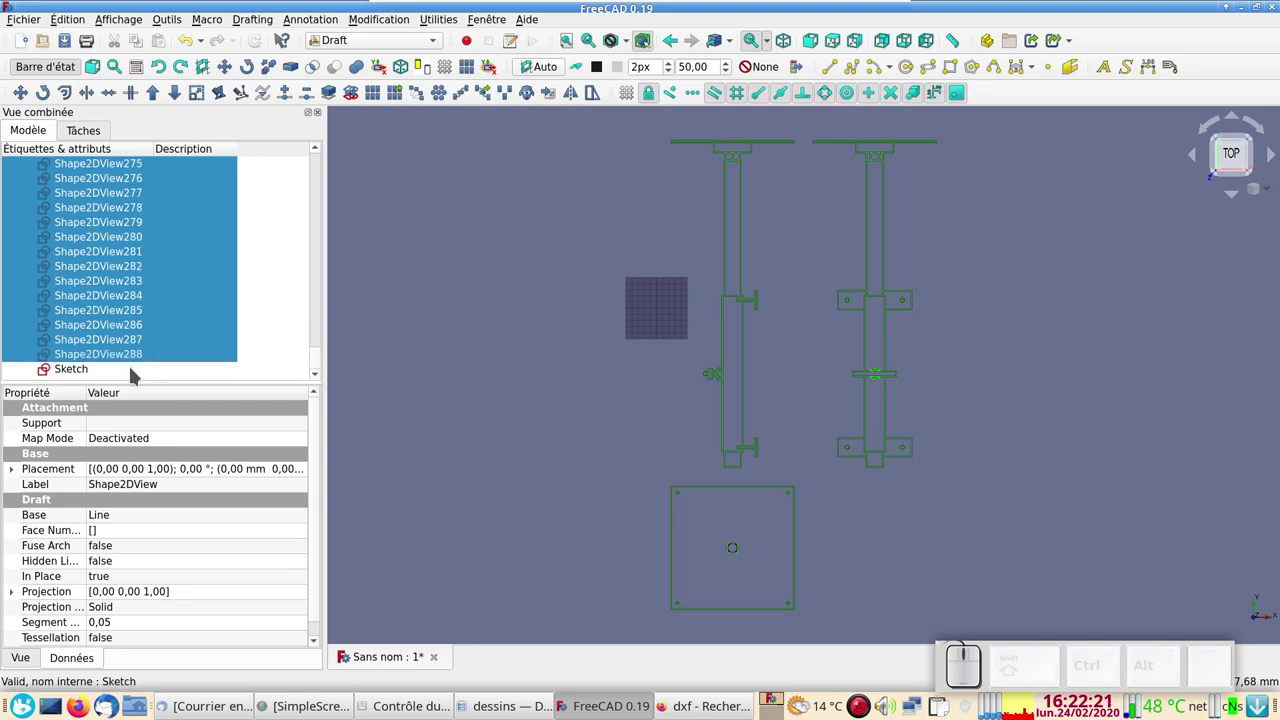
pyautogui.click(135, 374)
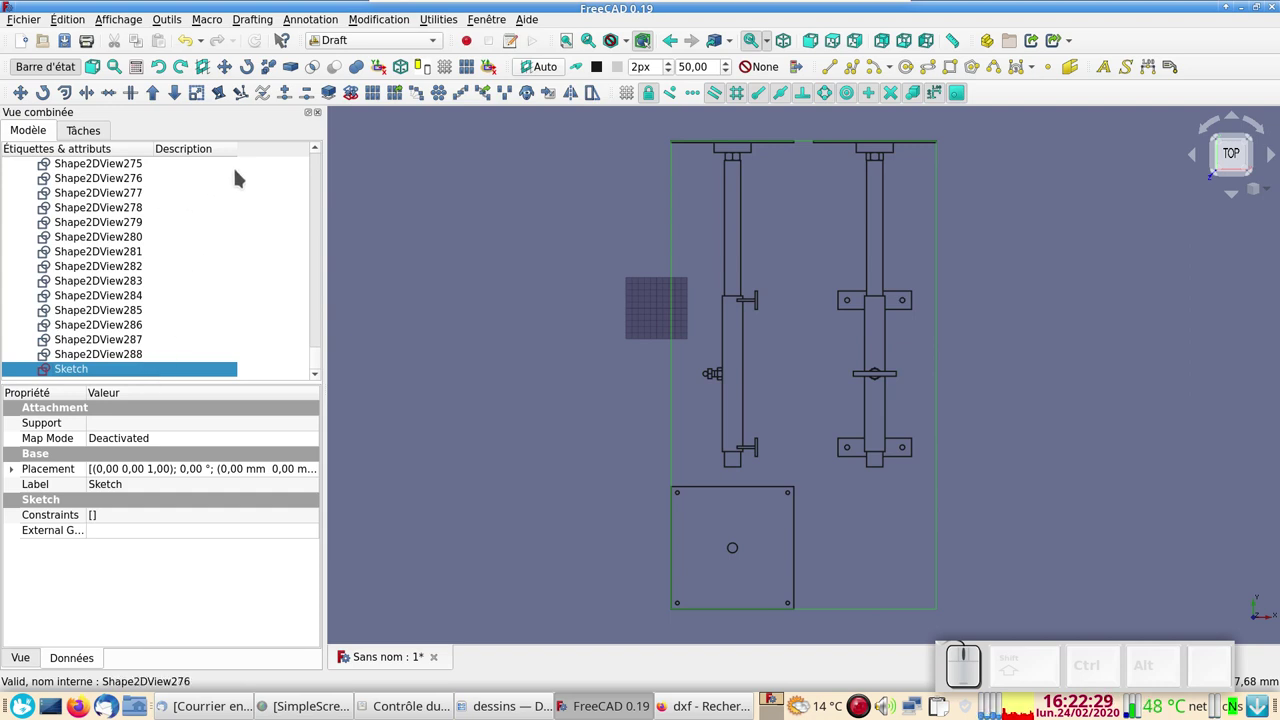
# Switch to the Part Design workbench and cancel the new-sketch plane dialog.
pyautogui.click(397, 46)
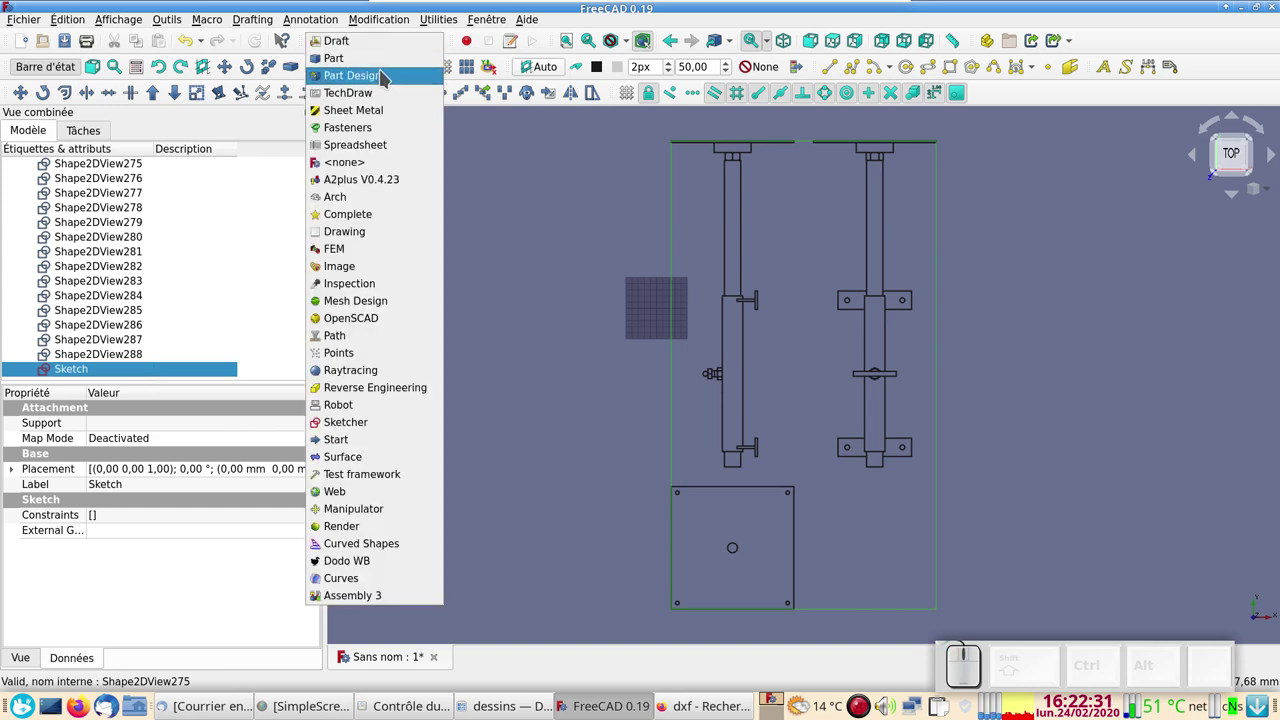
pyautogui.click(384, 78)
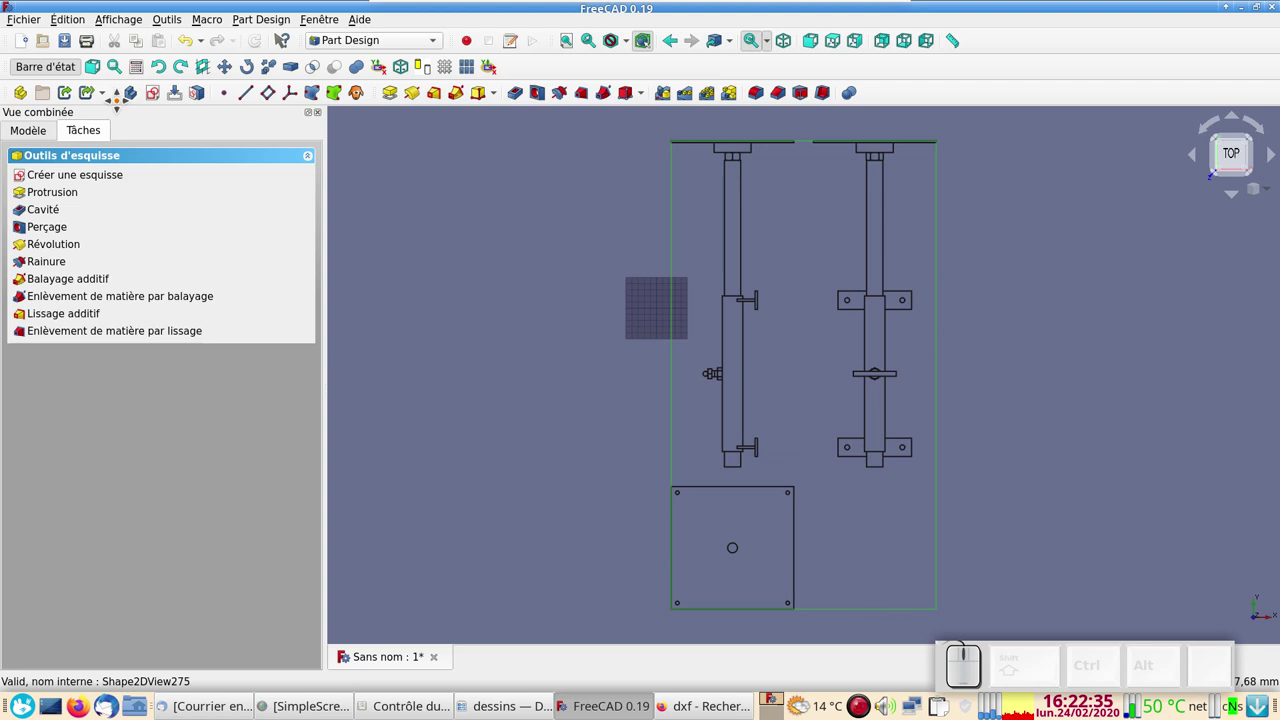
pyautogui.click(134, 96)
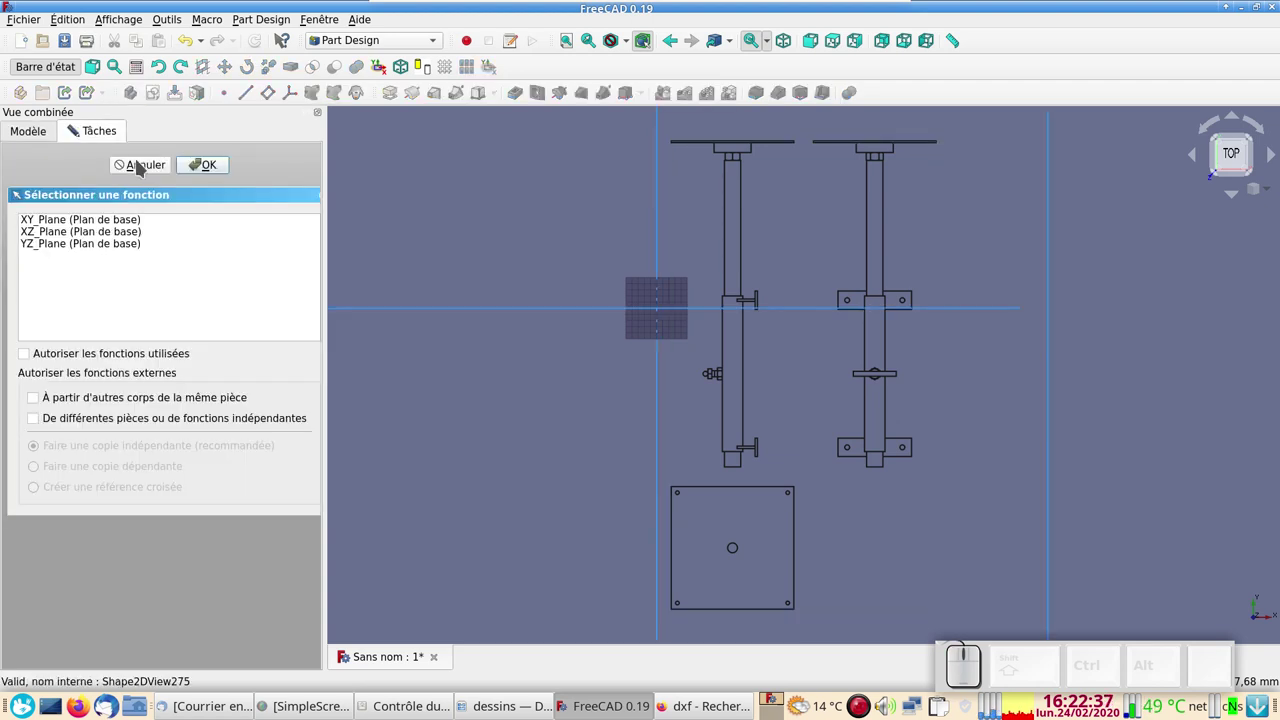
pyautogui.click(206, 166)
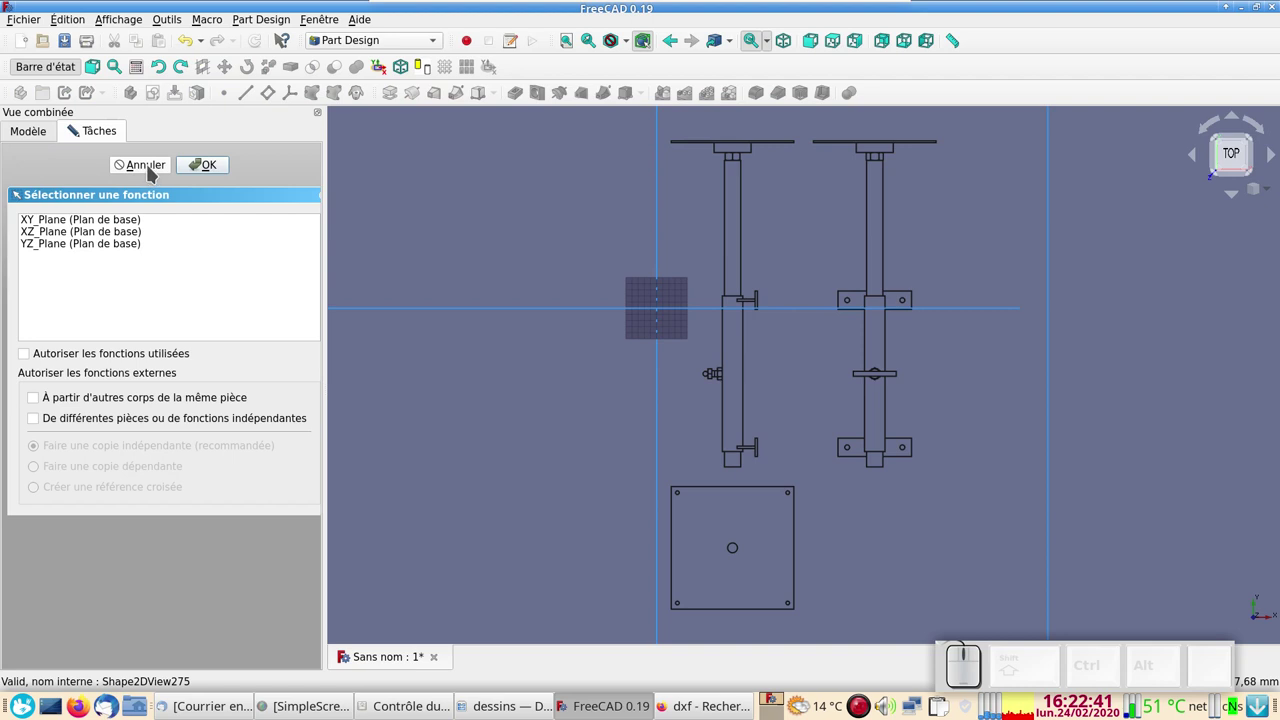
pyautogui.click(44, 138)
# Create a Body that holds the Origin and the converted Sketch.
pyautogui.scroll(-3)
pyautogui.click(110, 136)
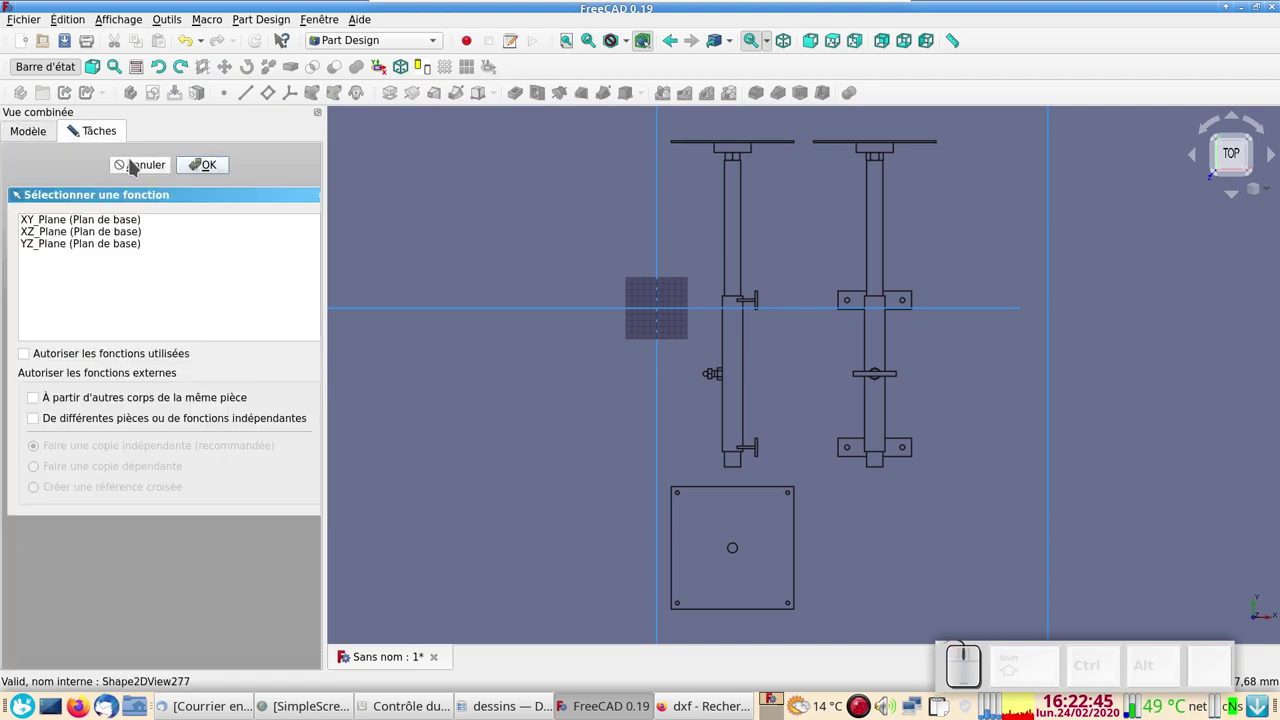
pyautogui.click(134, 167)
pyautogui.click(30, 133)
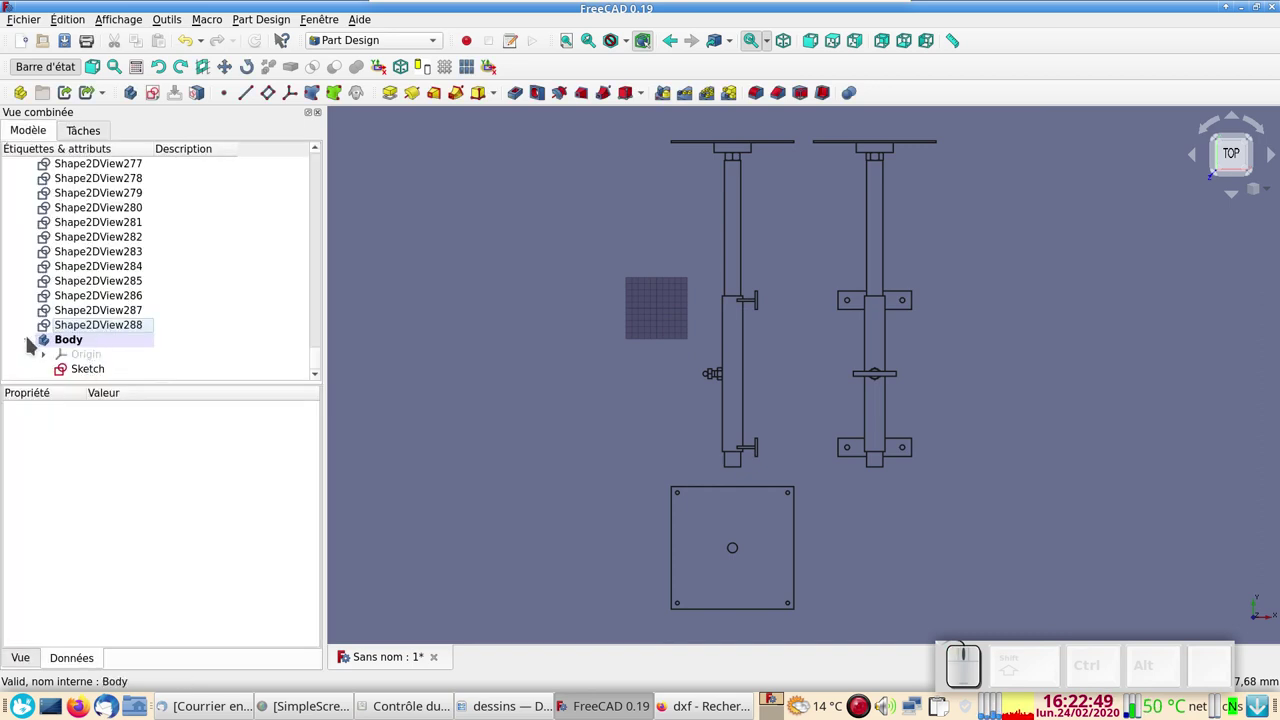
# Open the Sketch under Body in the Sketcher and zoom around the under-constrained geometry.
pyautogui.click(33, 342)
pyautogui.click(28, 373)
pyautogui.scroll(-3)
pyautogui.click(102, 377)
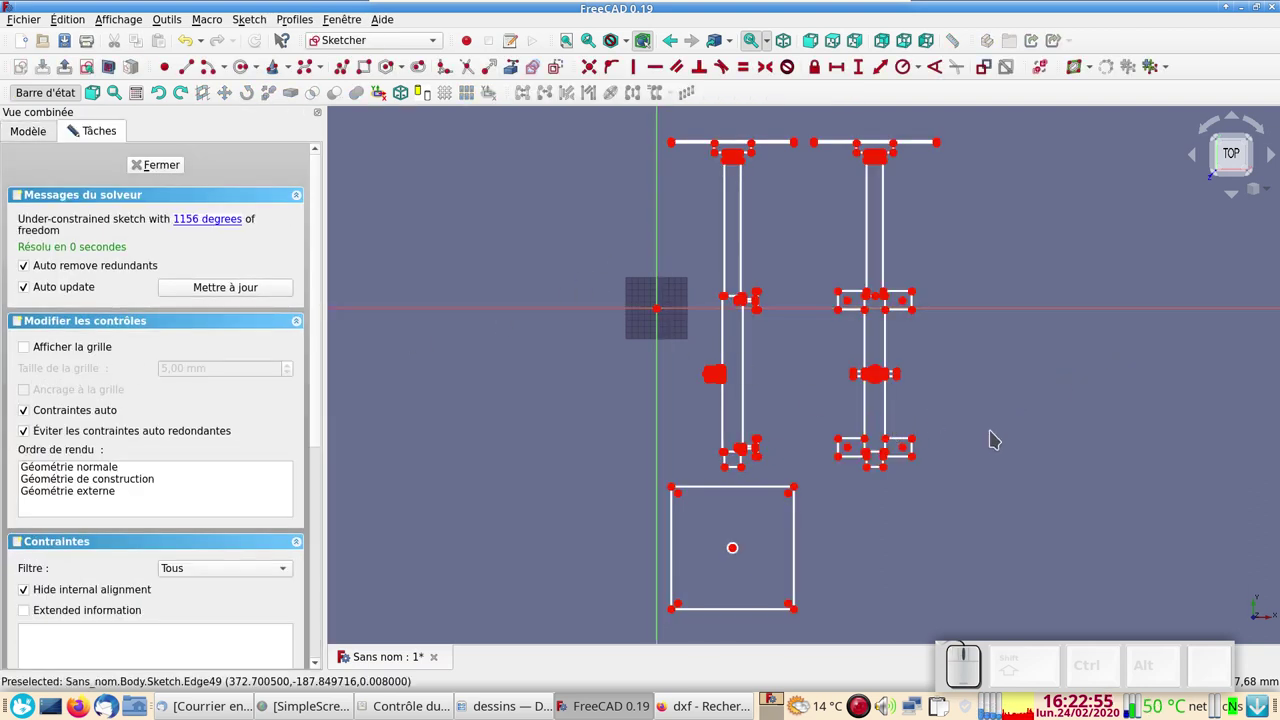
pyautogui.scroll(3)
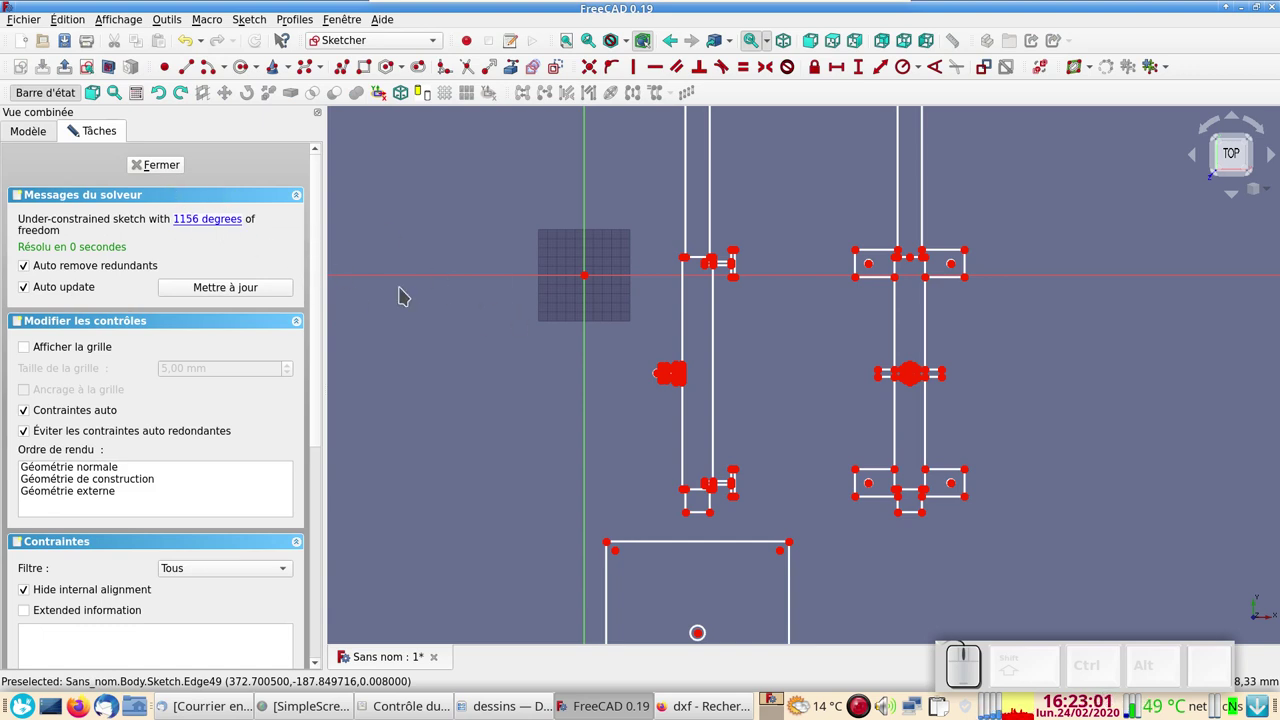
pyautogui.scroll(3)
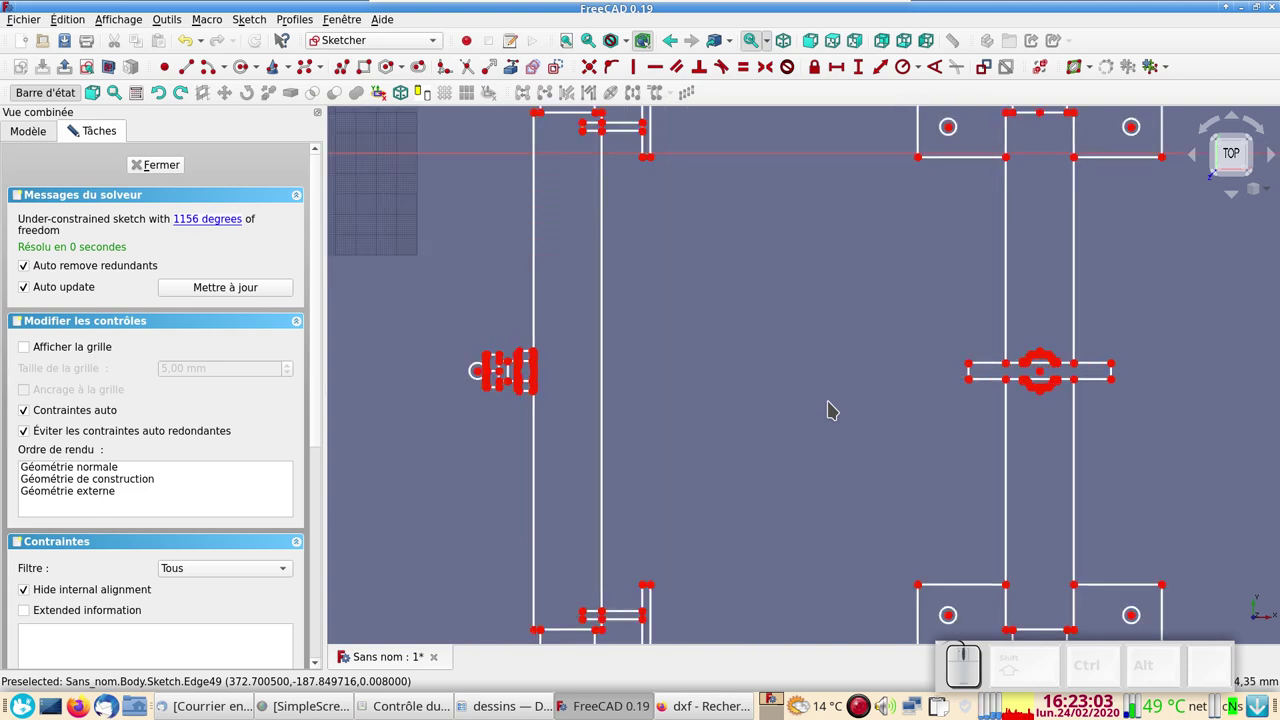
pyautogui.scroll(-3)
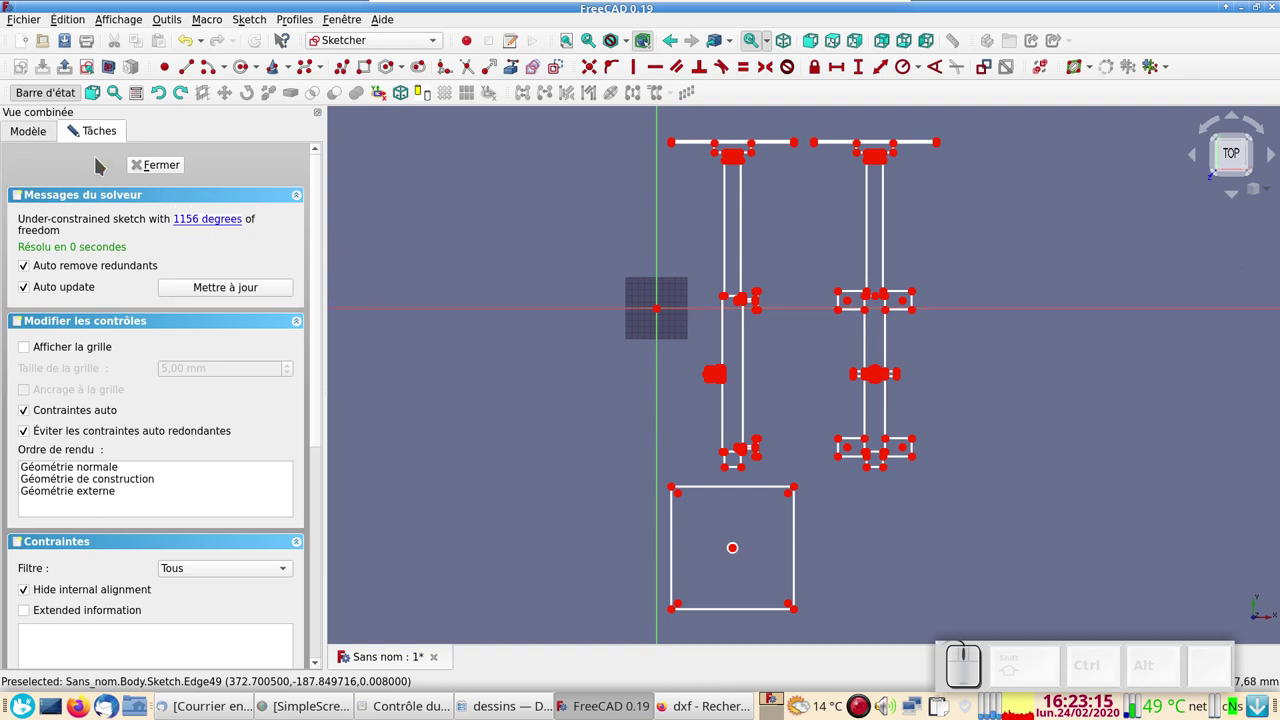
# Leave the Sketcher with Fermer and scroll the model tree to the Body and Sketch.
pyautogui.click(35, 142)
pyautogui.scroll(-3)
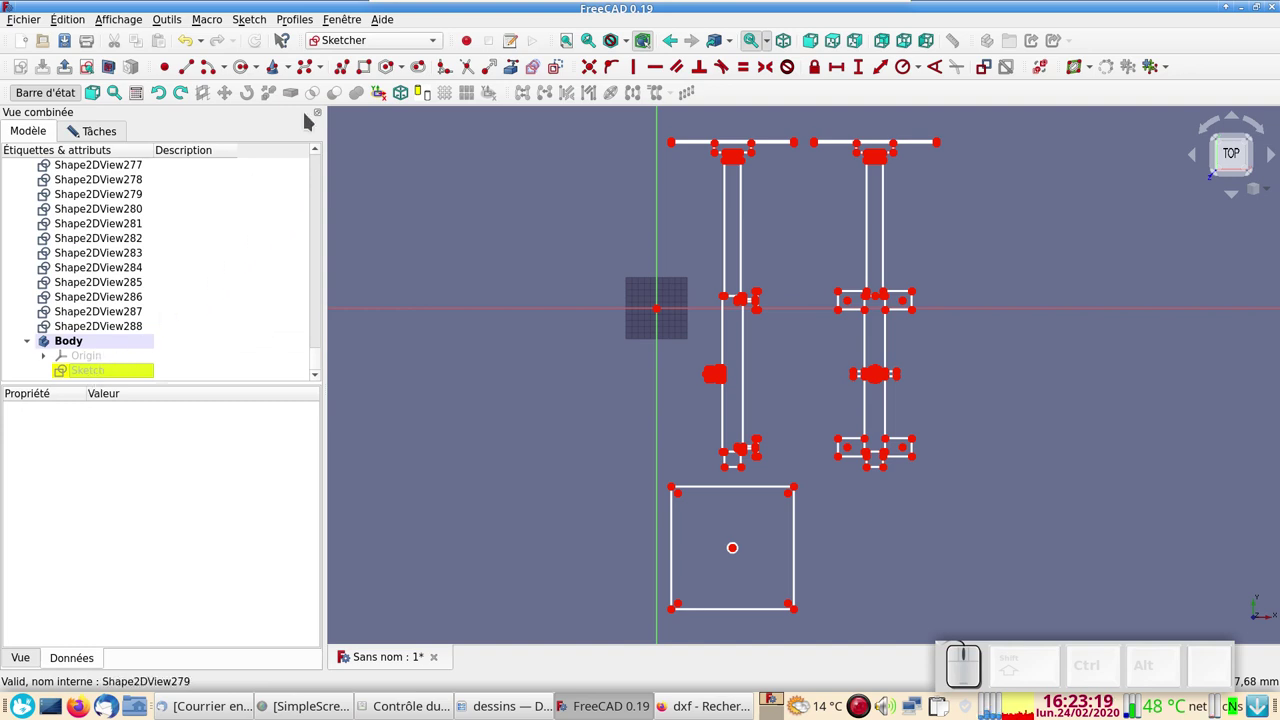
pyautogui.scroll(3)
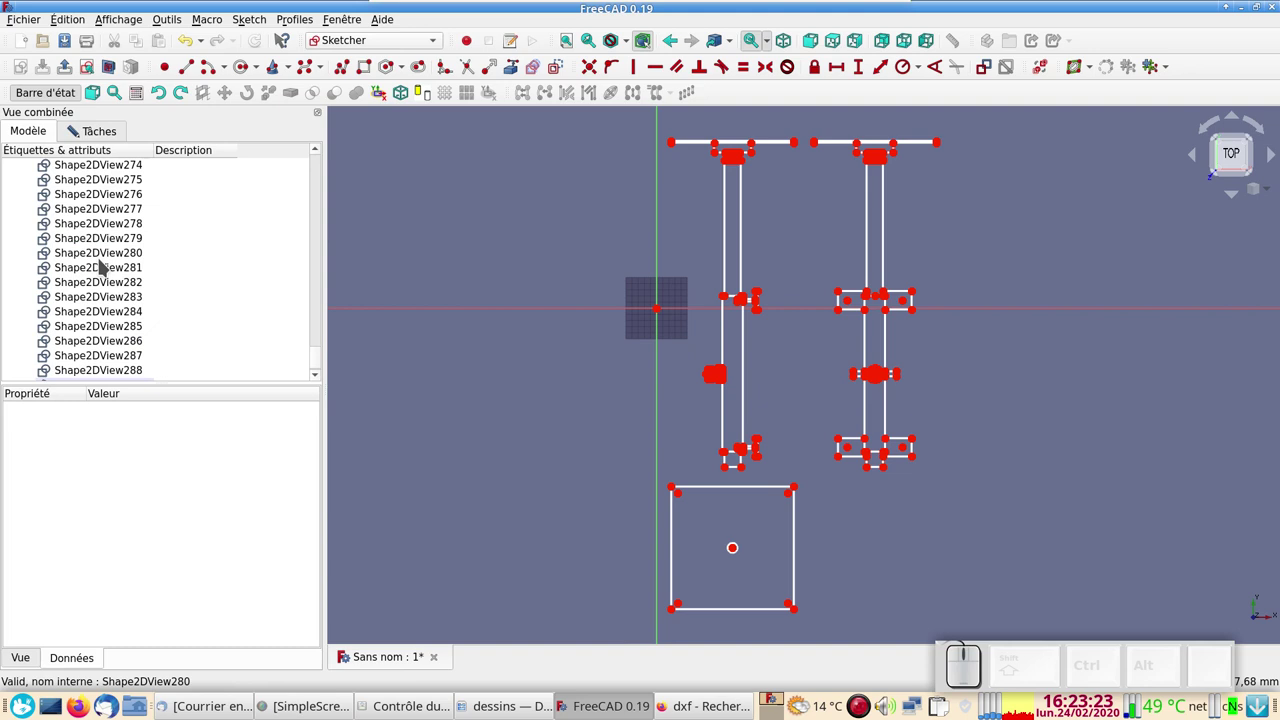
pyautogui.scroll(-3)
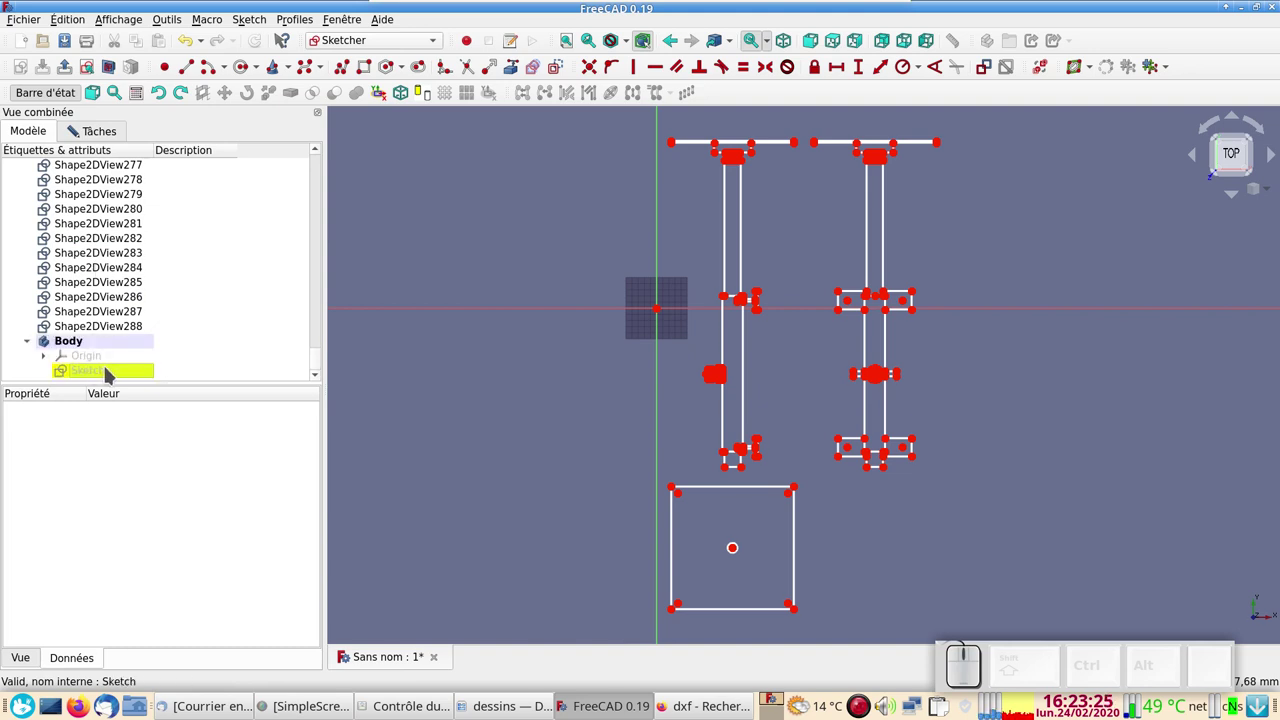